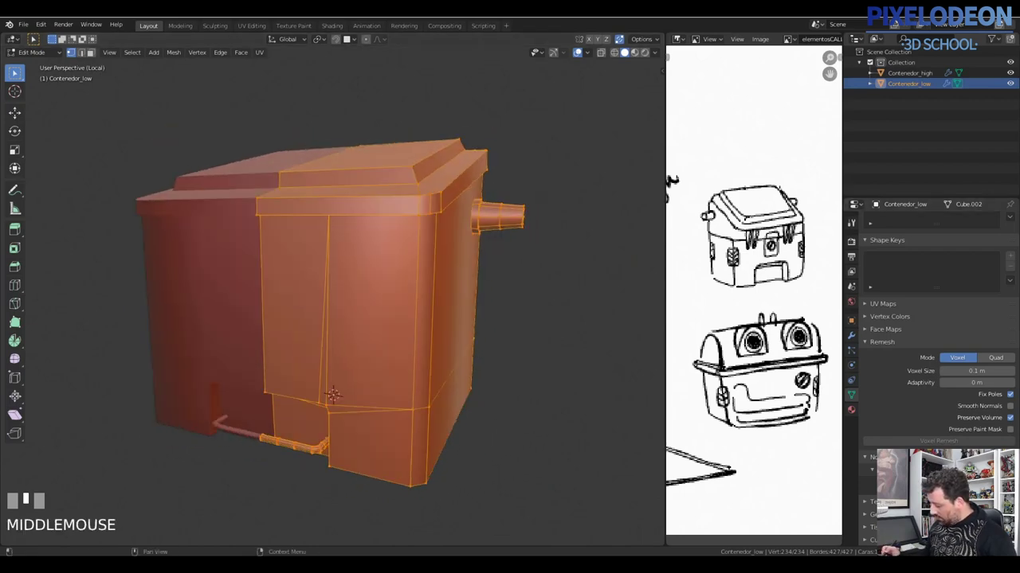
Leave Edit Mode on Contenedor_low and orbit to inspect its rough, bumpy baked surface.
left_click_drag(397, 352, 862, 325)
left_click_drag(861, 326, 879, 313)
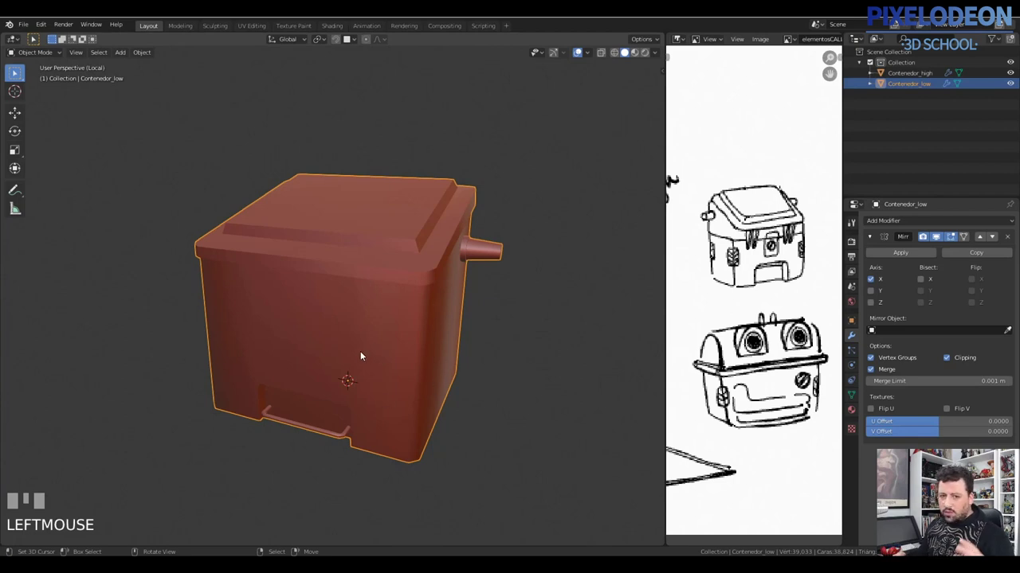
left_click_drag(425, 348, 439, 342)
right_click(439, 343)
left_click_drag(452, 347, 435, 396)
right_click(435, 396)
key("\\")
Check the container's other side, then hide Contenedor_low to reveal the high-poly.
right_click(459, 309)
key("g")
right_click(355, 393)
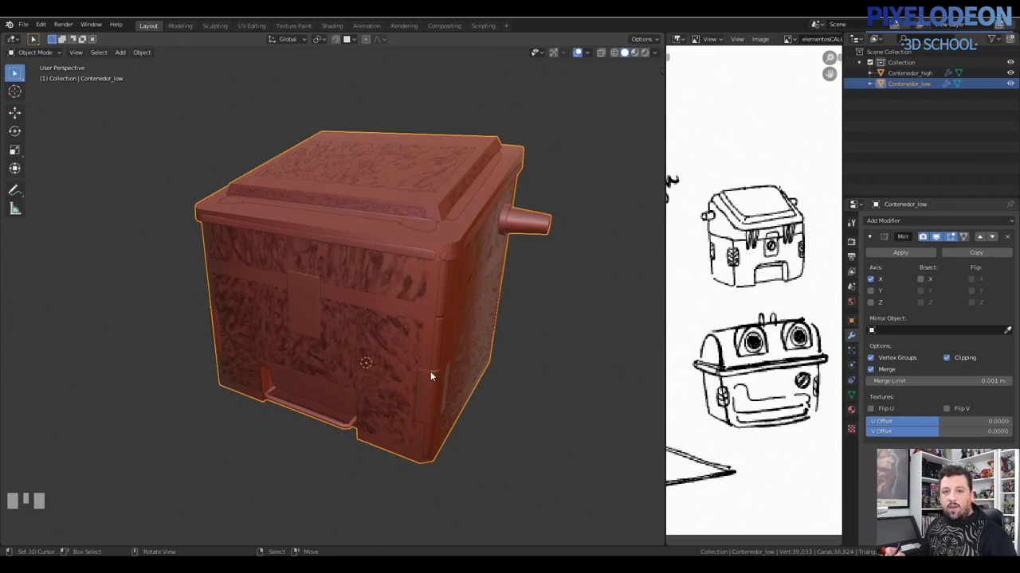
right_click(388, 352)
left_click_drag(506, 333, 439, 308)
key("h")
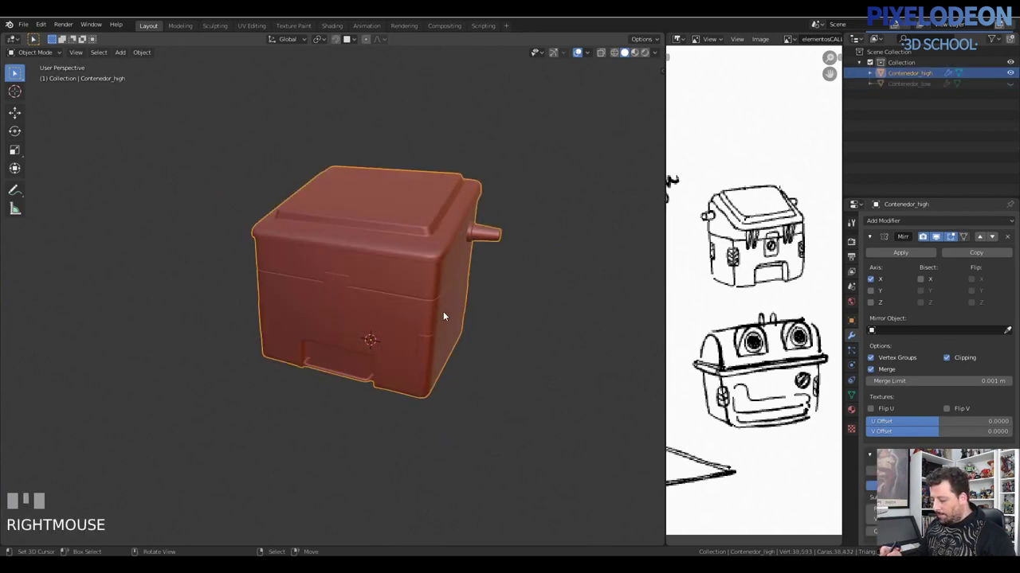
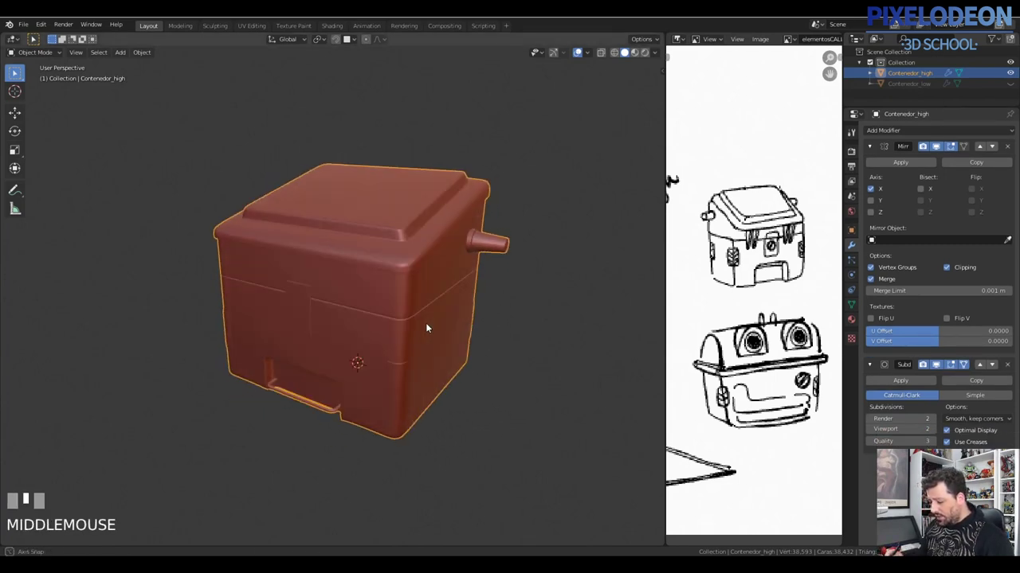
Enter Edit Mode on Contenedor_high and show its Material Properties.
key("Tab")
middle_click(764, 319)
left_click(852, 323)
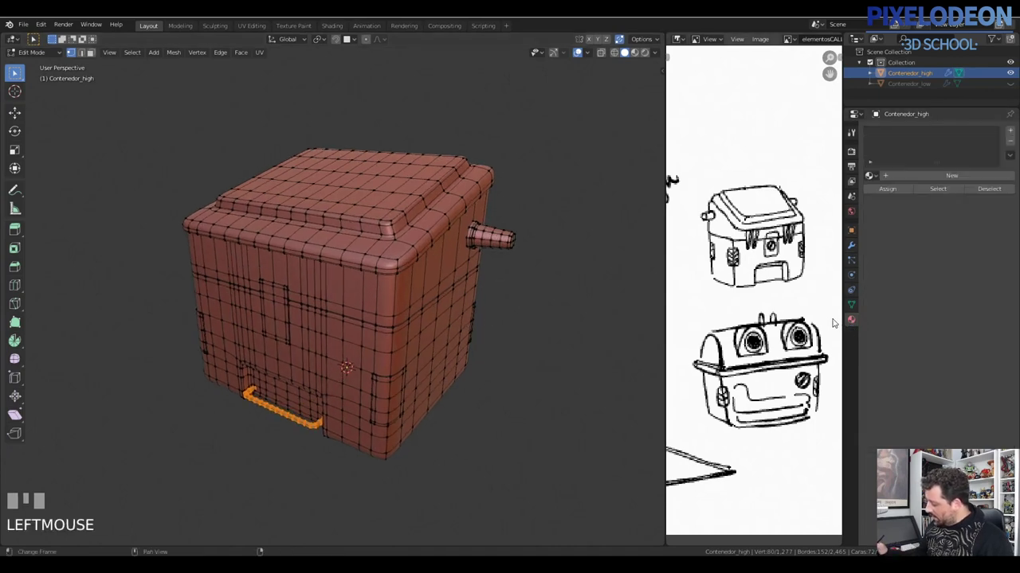
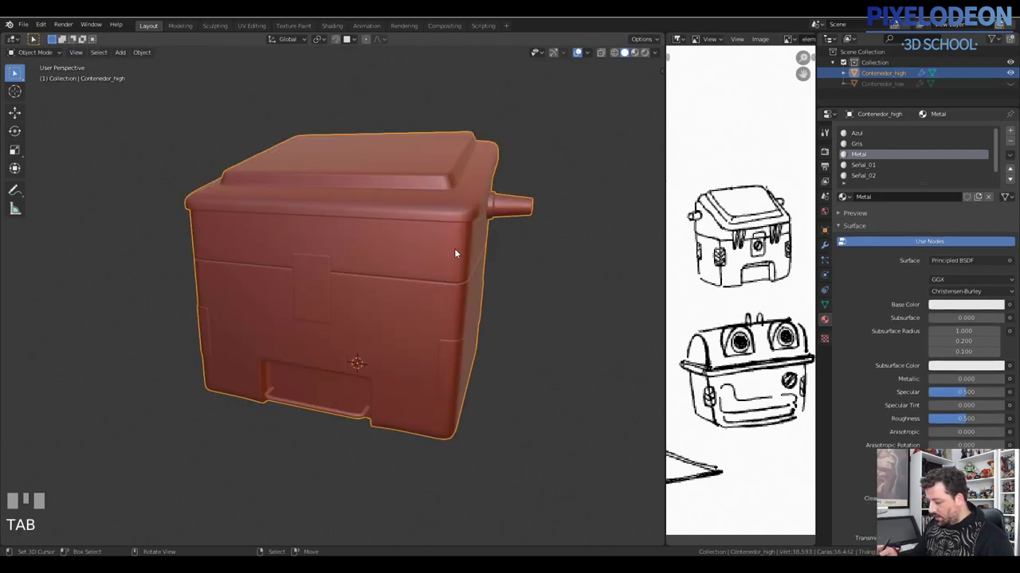
Switch to Material Preview and give the Azul material a blue Base Color for the lid.
key("z")
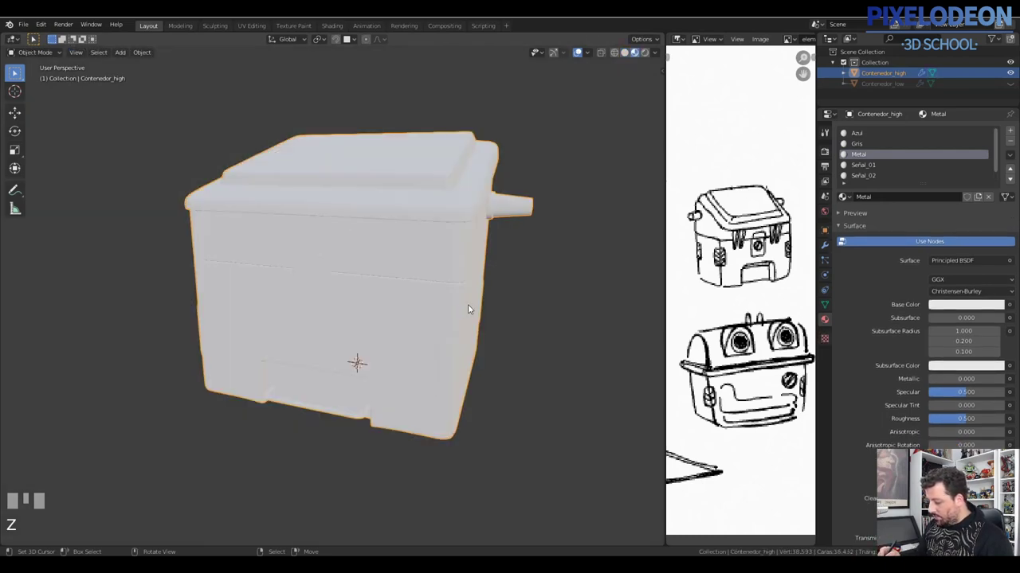
left_click_drag(452, 315, 869, 137)
left_click(869, 137)
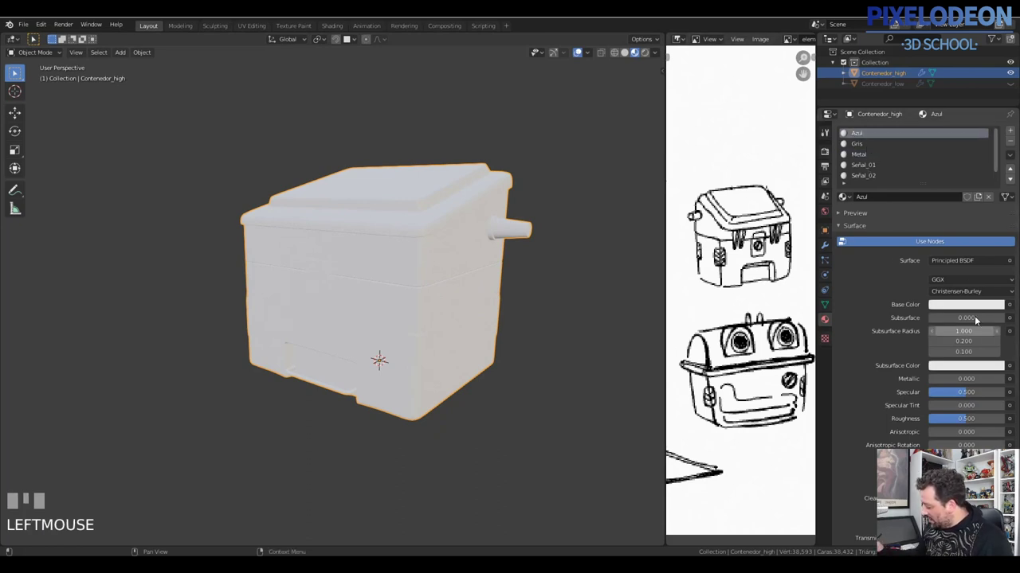
left_click(972, 309)
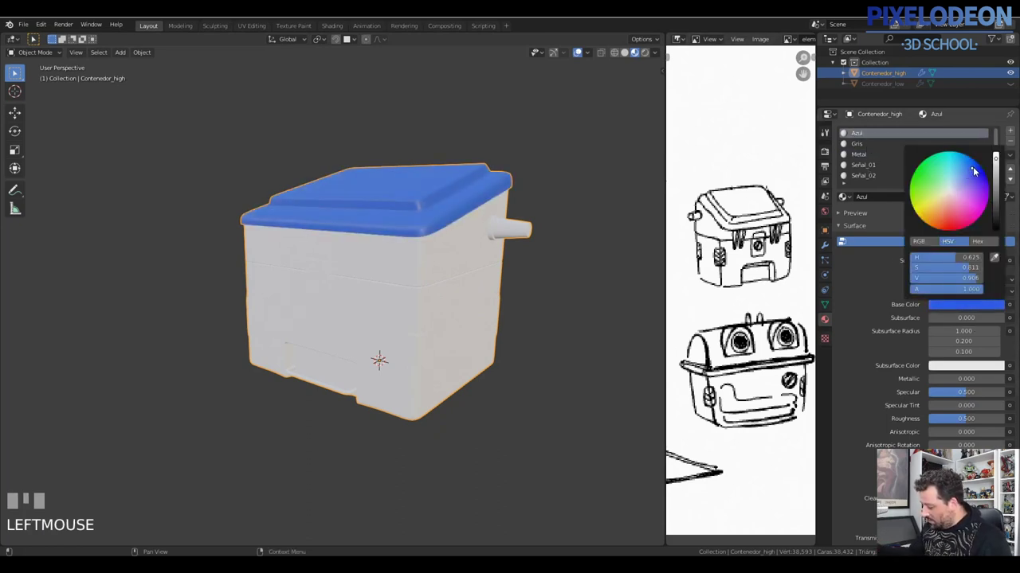
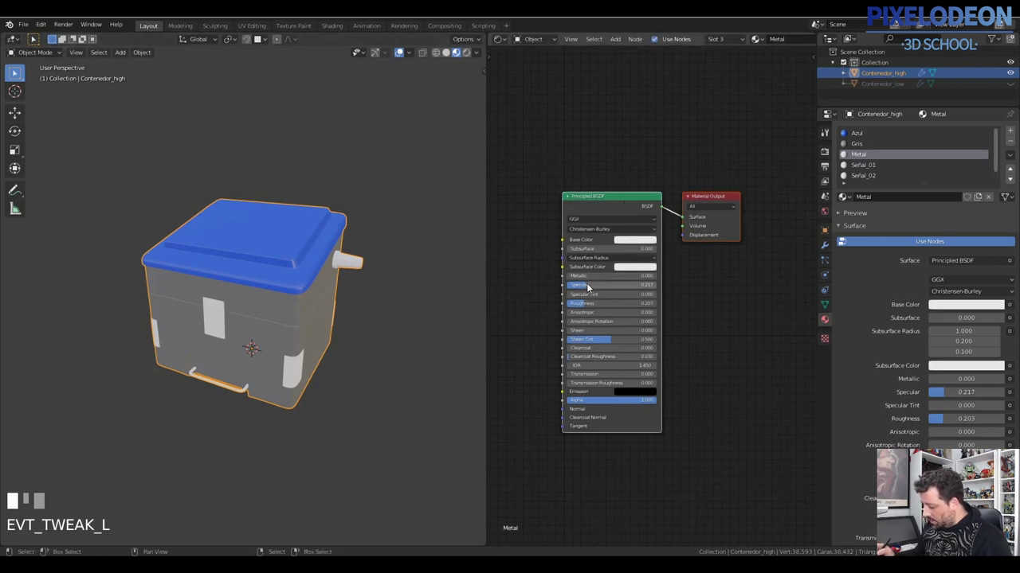
Set the render engine to Cycles with GPU Compute and raise Metallic on Metal's Principled BSDF.
left_click_drag(392, 327, 597, 276)
left_click_drag(597, 276, 346, 298)
left_click_drag(346, 298, 828, 150)
left_click(828, 150)
left_click_drag(956, 130, 384, 325)
left_click_drag(384, 326, 479, 55)
Switch the viewport to Rendered shading for a live Cycles preview.
key("z")
key("shift+a")
key("z")
left_click_drag(478, 55, 370, 301)
key("z")
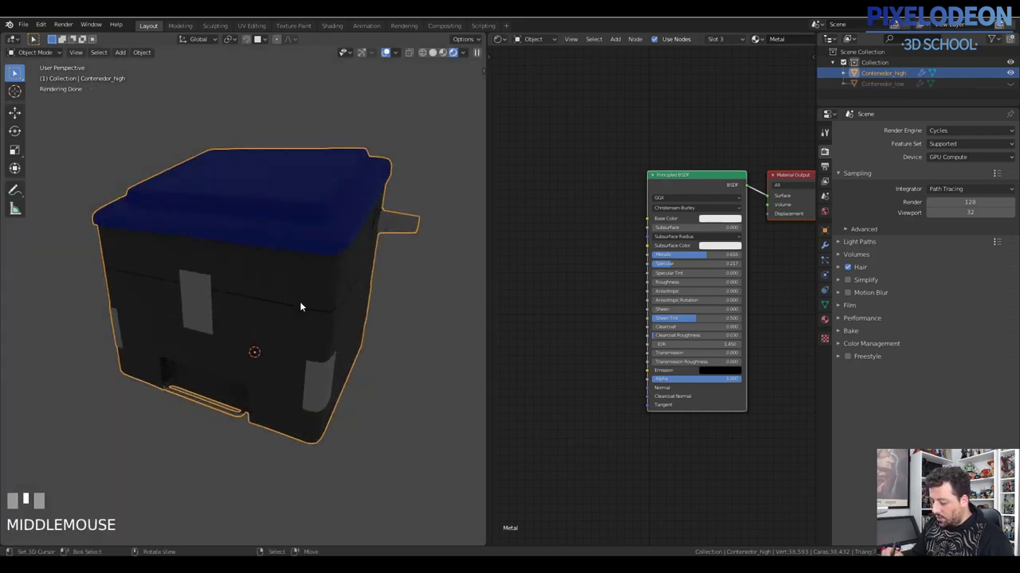
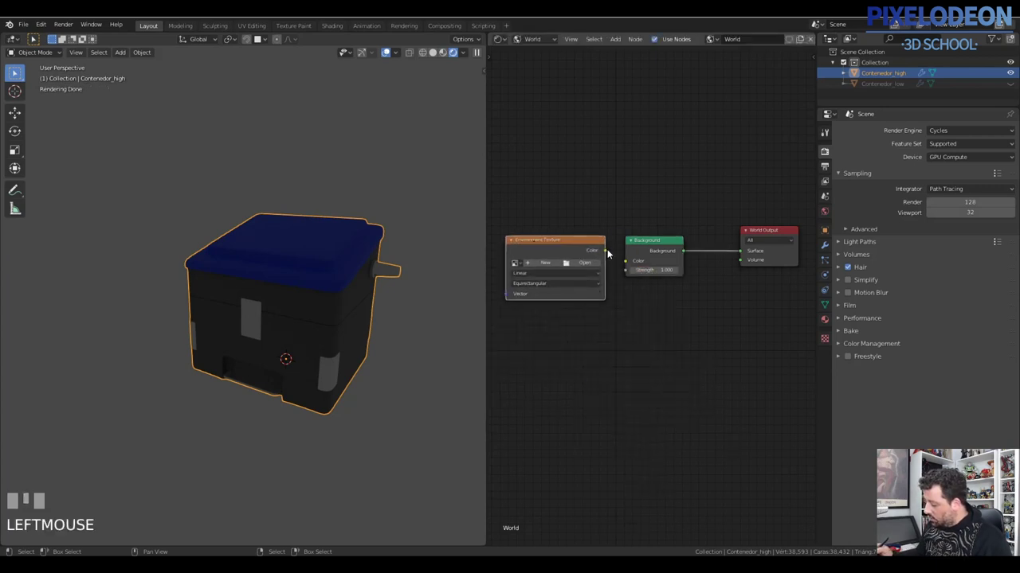
Load Pillars.hdr into the world's Environment Texture node and return to Solid shading.
left_click(616, 253)
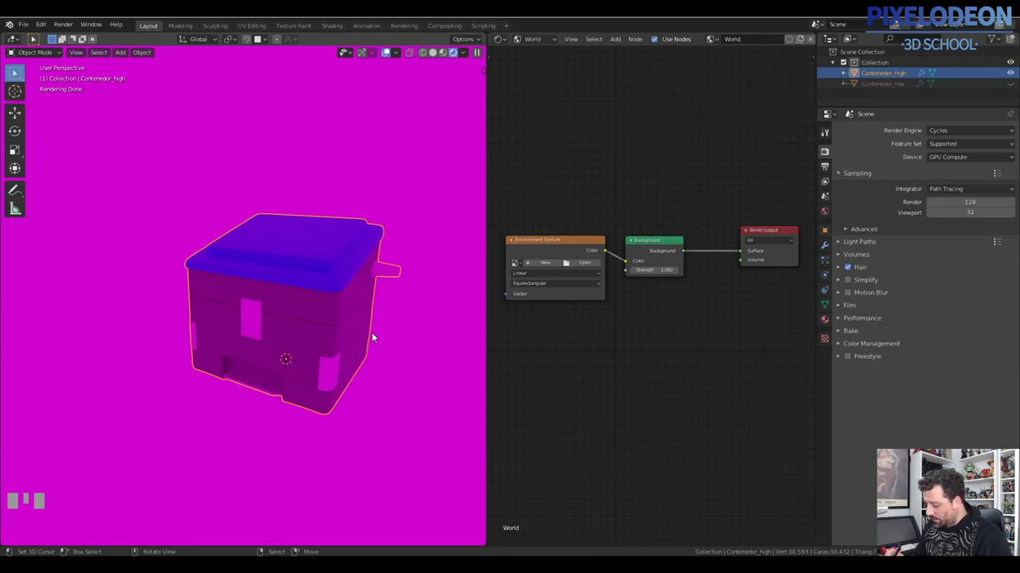
key("z")
left_click_drag(596, 266, 286, 231)
key("z")
scroll("down", 3)
scroll("up", 3)
Replace Pillars.hdr with a studio HDRI in the Environment Texture node.
left_click_drag(286, 231, 235, 270)
scroll("up", 3)
scroll("down", 3)
scroll("down", 3)
scroll("up", 3)
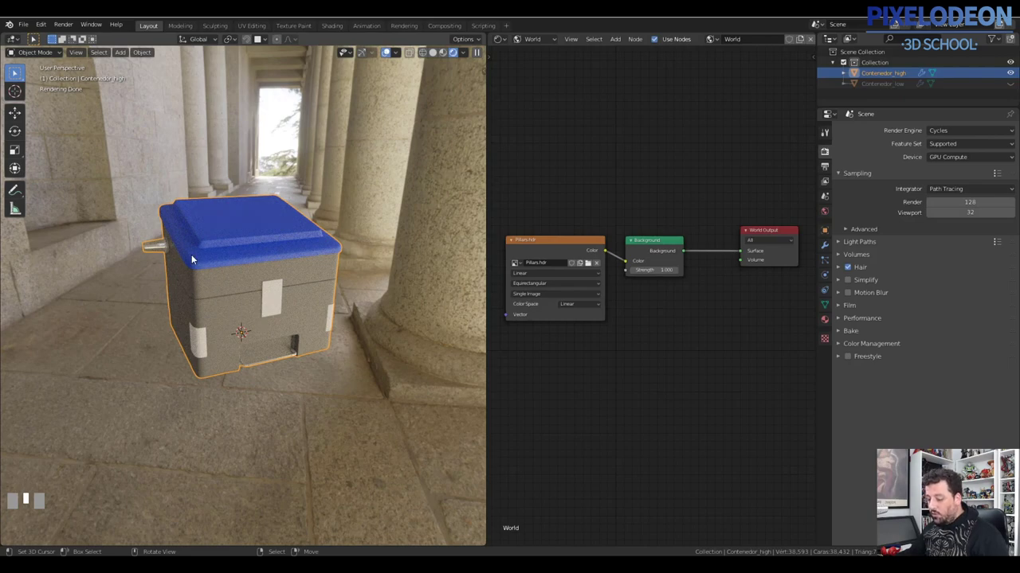
Orbit and zoom around the container to preview it under the new HDR lighting.
left_click_drag(202, 283, 338, 205)
scroll("down", 3)
left_click_drag(231, 291, 294, 258)
scroll("up", 3)
scroll("up", 3)
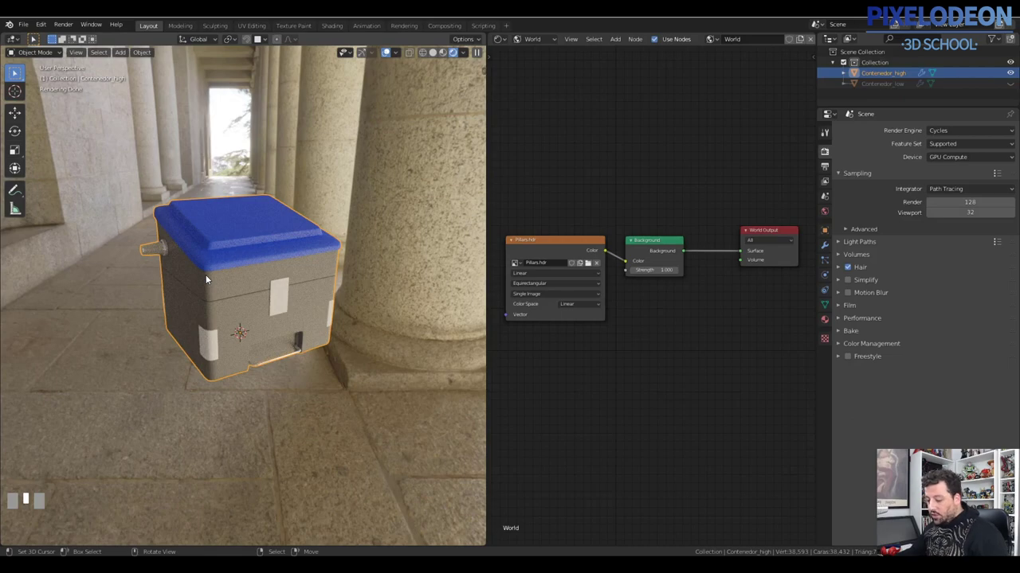
scroll("down", 3)
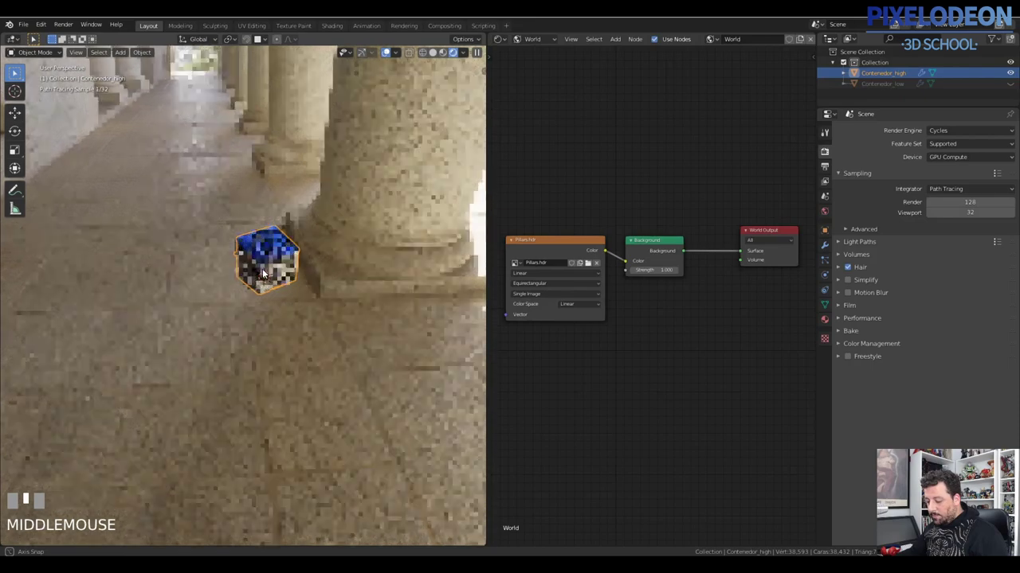
scroll("up", 3)
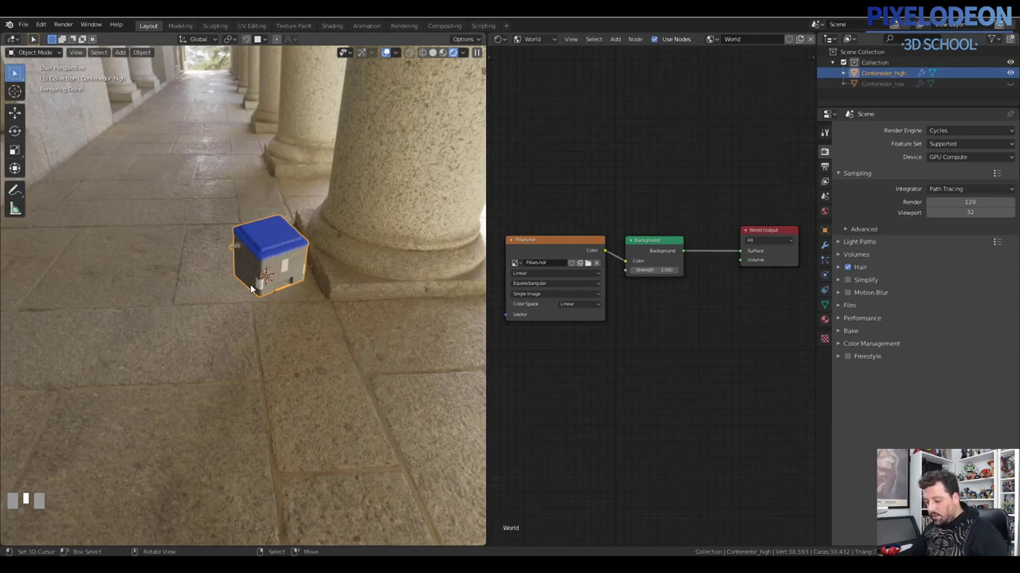
scroll("up", 3)
scroll("up", 3)
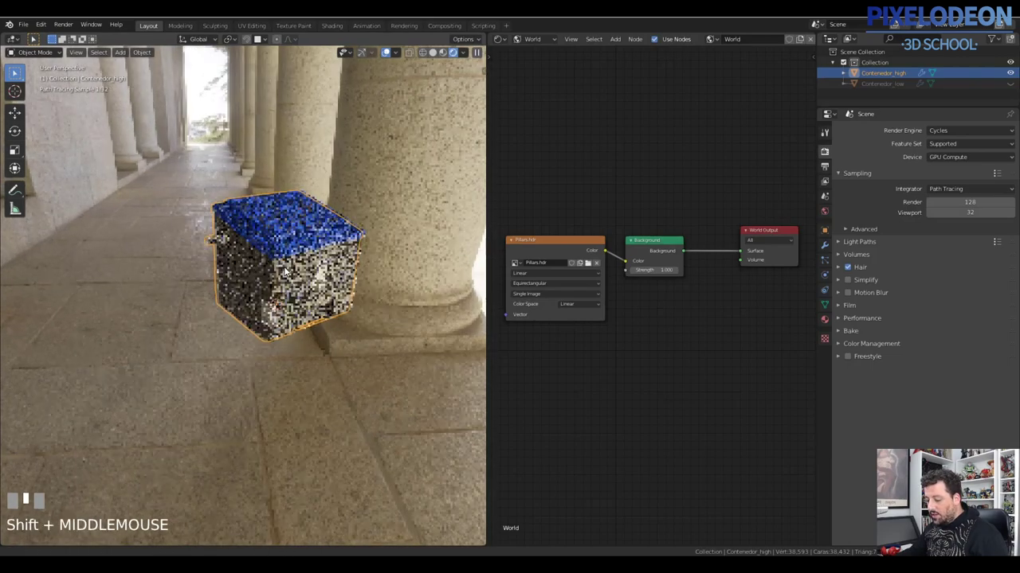
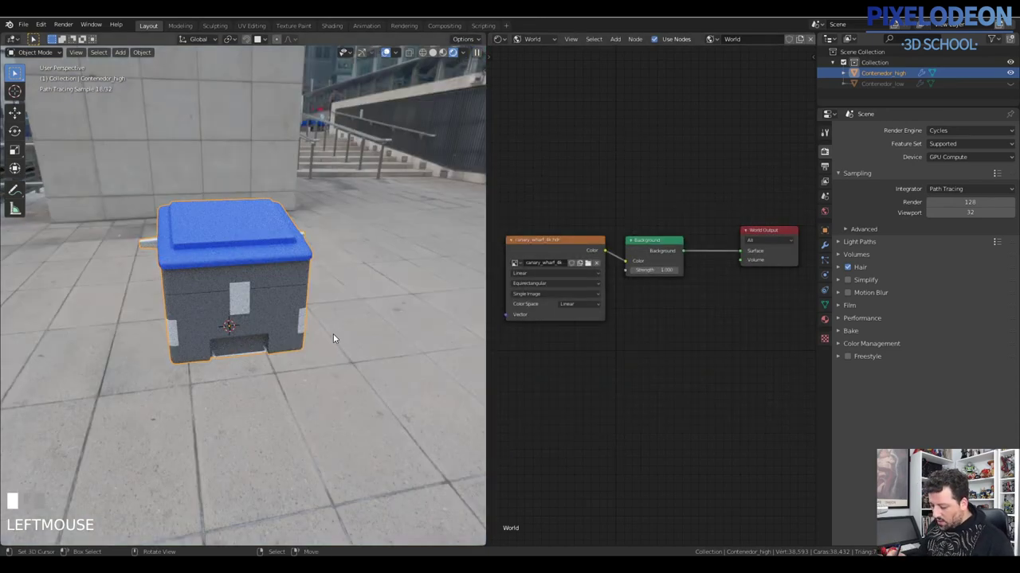
Load canary_wharf_4k.hdr as the environment and orbit to view the city plaza backdrop.
left_click_drag(357, 317, 692, 242)
left_click(691, 241)
key("shift+a")
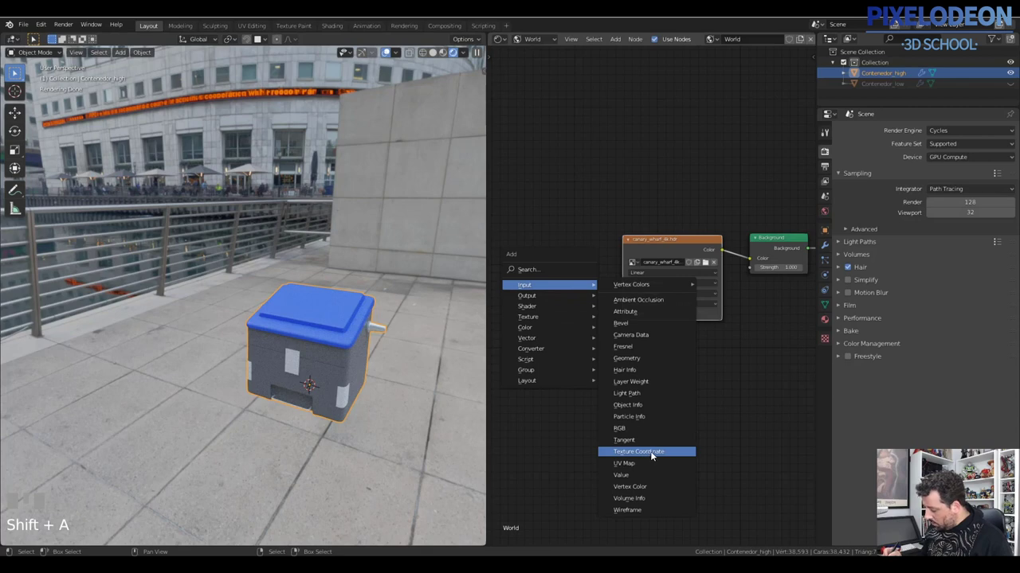
Add a Texture Coordinate node feeding Generated into the environment image, with a Mapping node inserted.
left_click(547, 268)
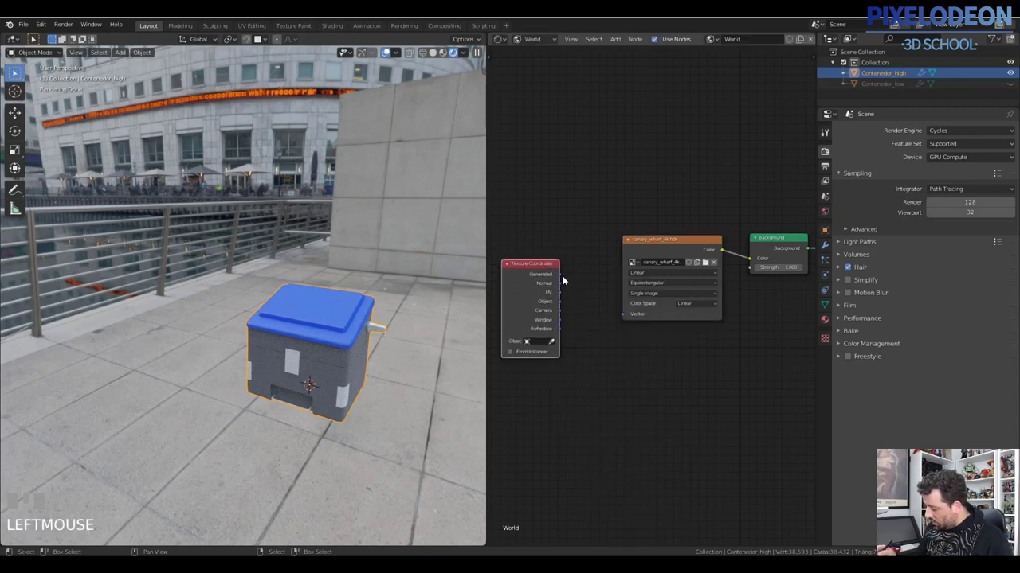
left_click(567, 278)
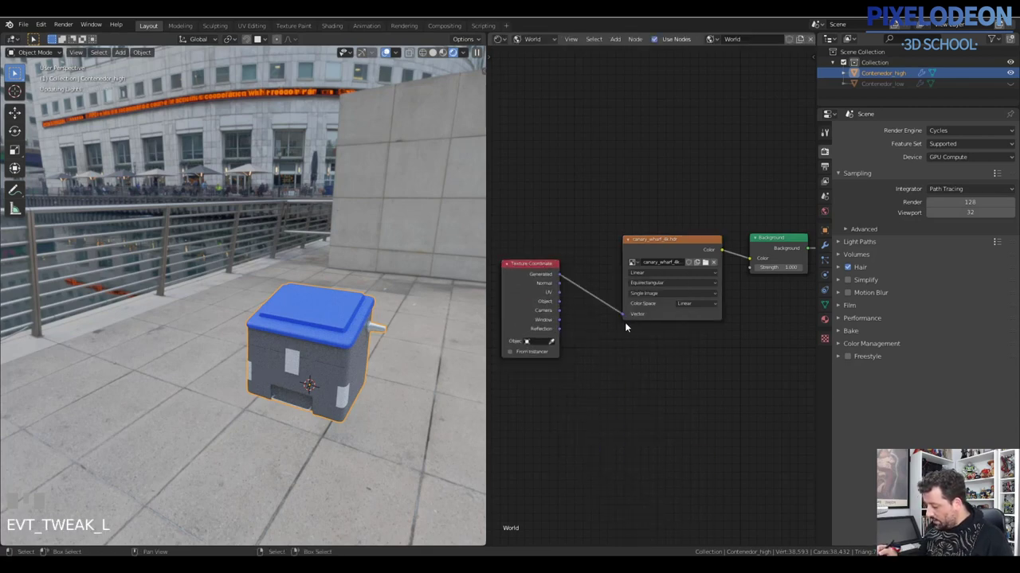
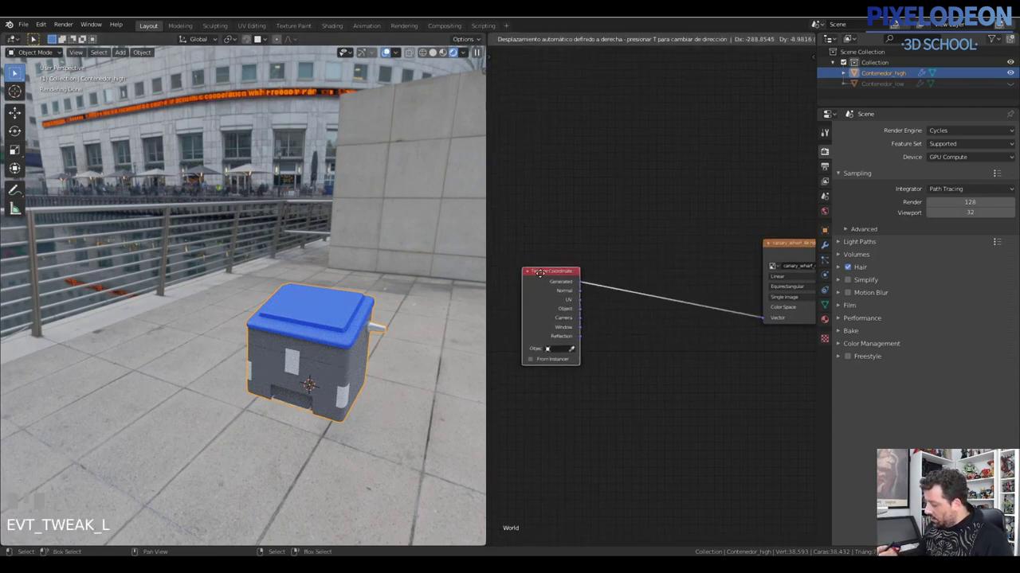
key("shift+a")
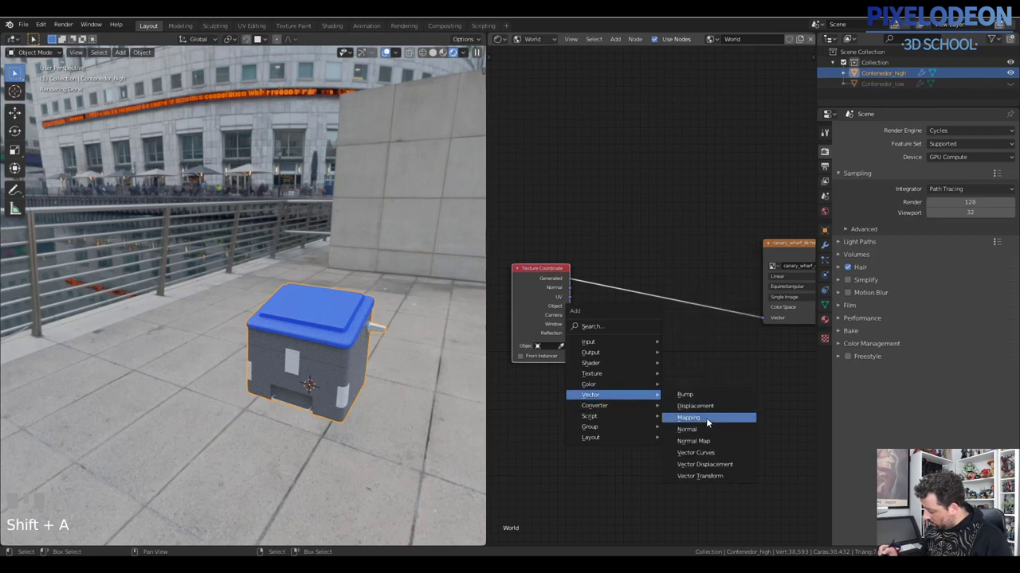
left_click(641, 328)
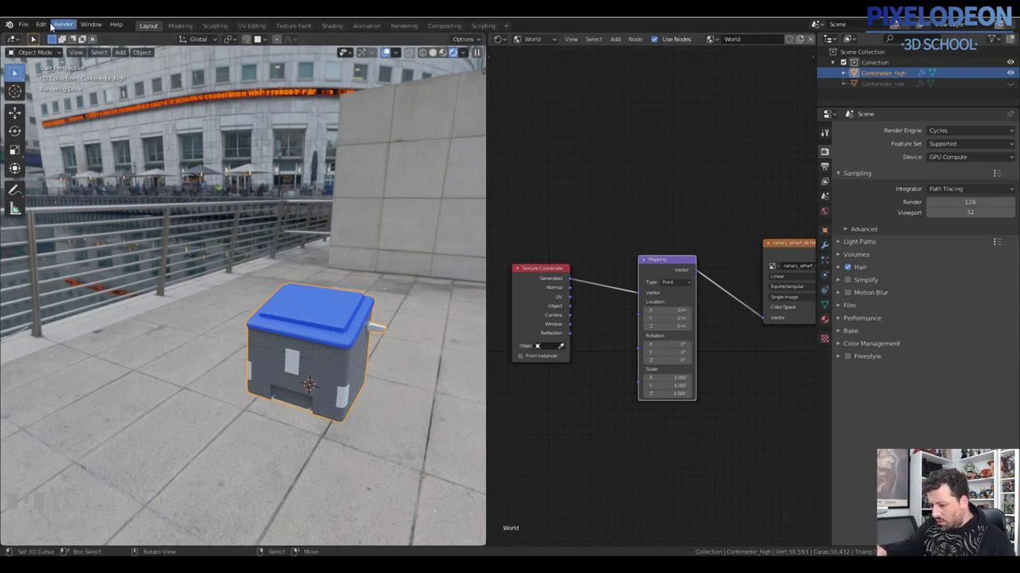
Arrange the Texture Coordinate–Mapping–image node chain ready for rotating the HDR.
left_click_drag(48, 27, 553, 280)
left_click_drag(553, 279, 600, 275)
right_click(675, 266)
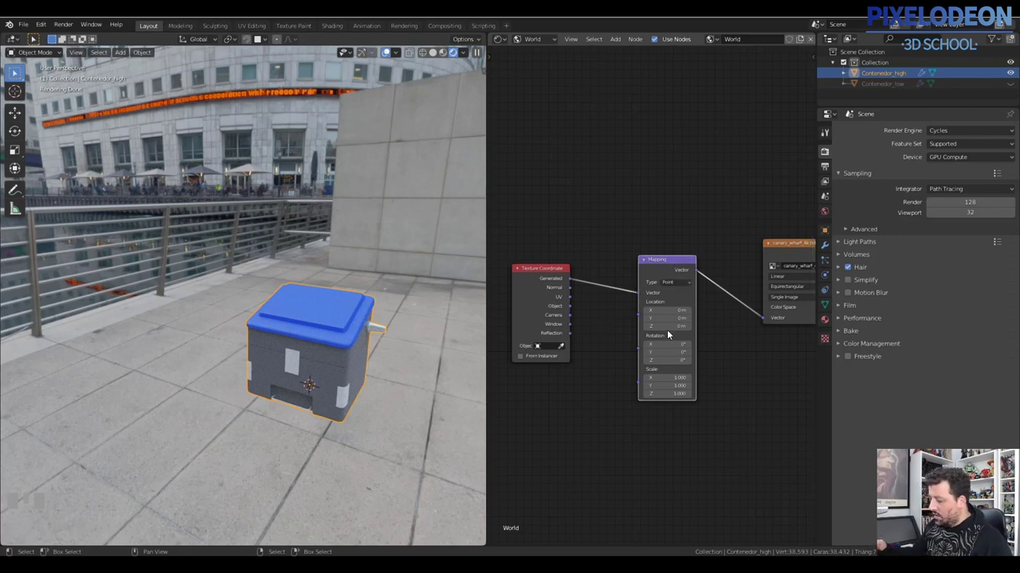
right_click(541, 271)
left_click(674, 262)
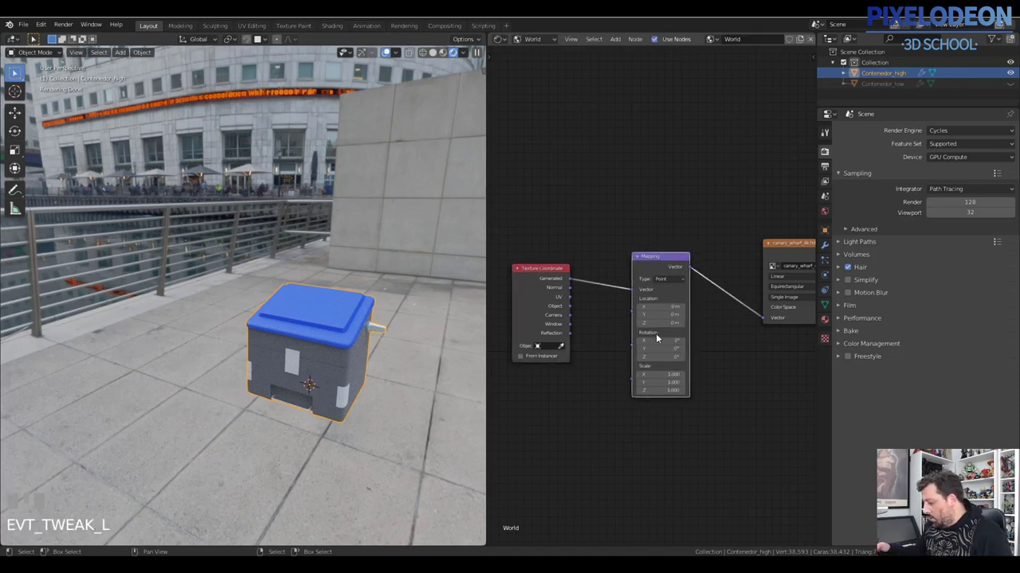
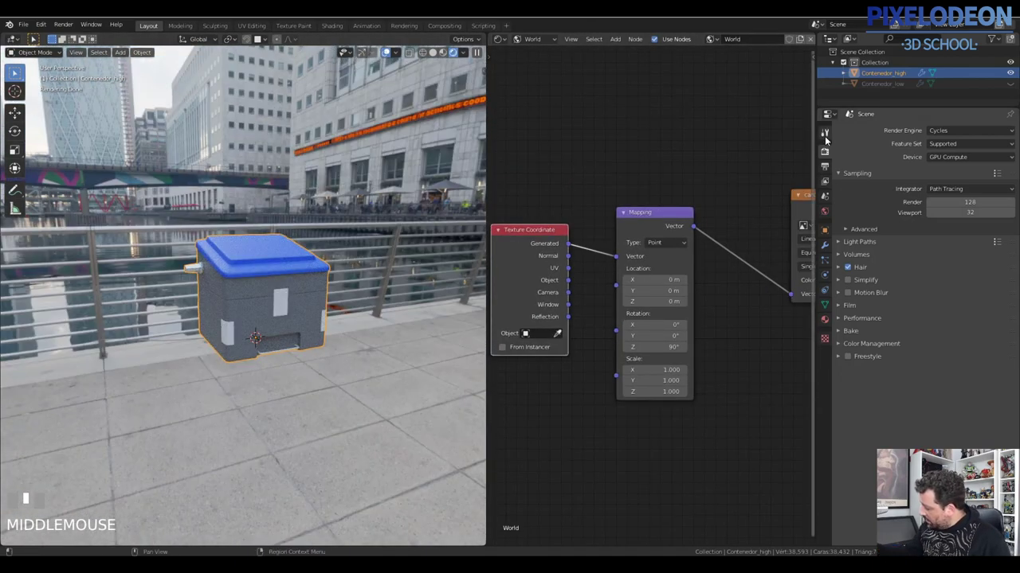
Rotate the environment HDR 90° around Z in the Mapping node.
left_click(828, 156)
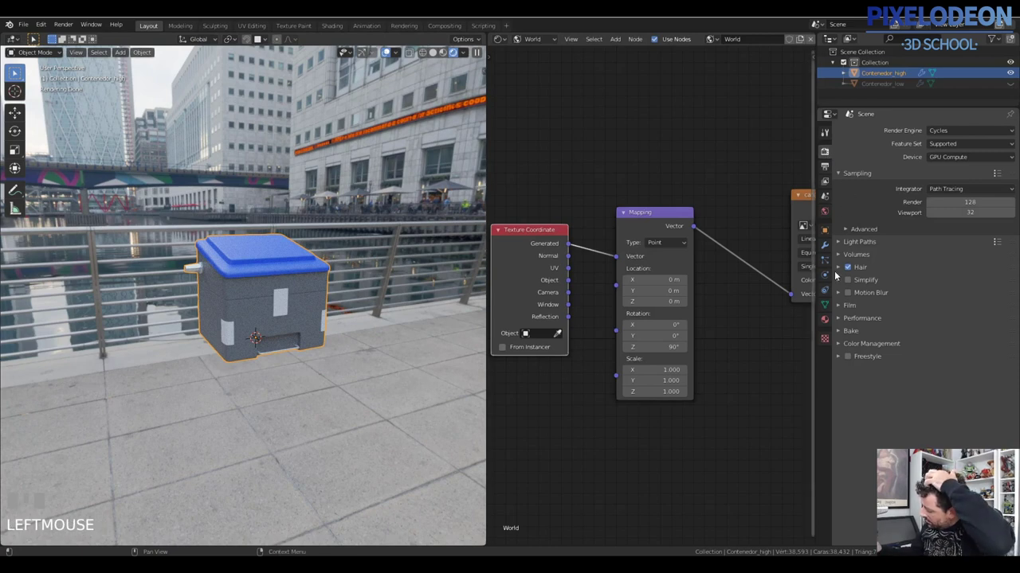
Enable Film > Transparent so the container renders on a transparent background.
left_click_drag(845, 309, 858, 386)
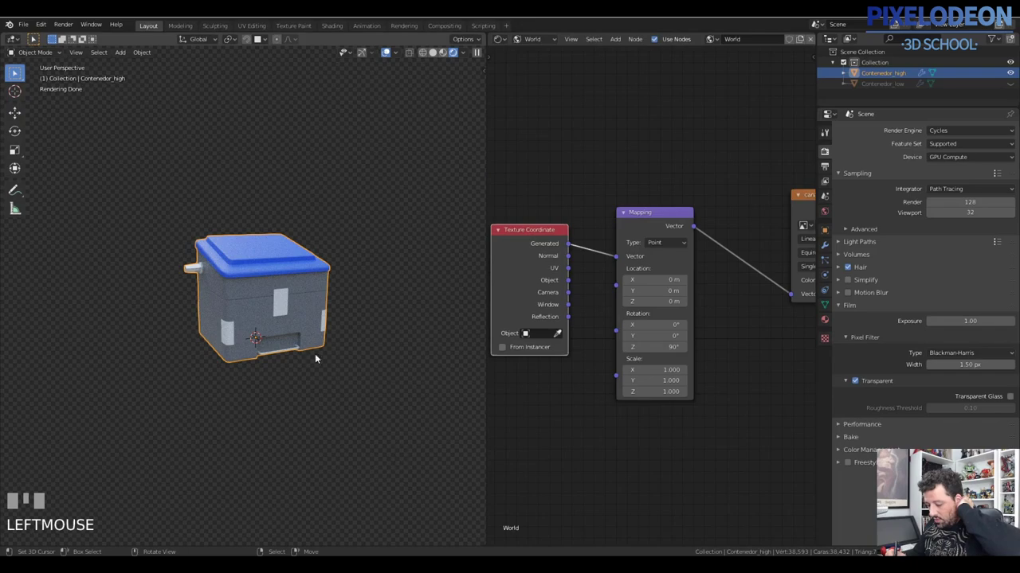
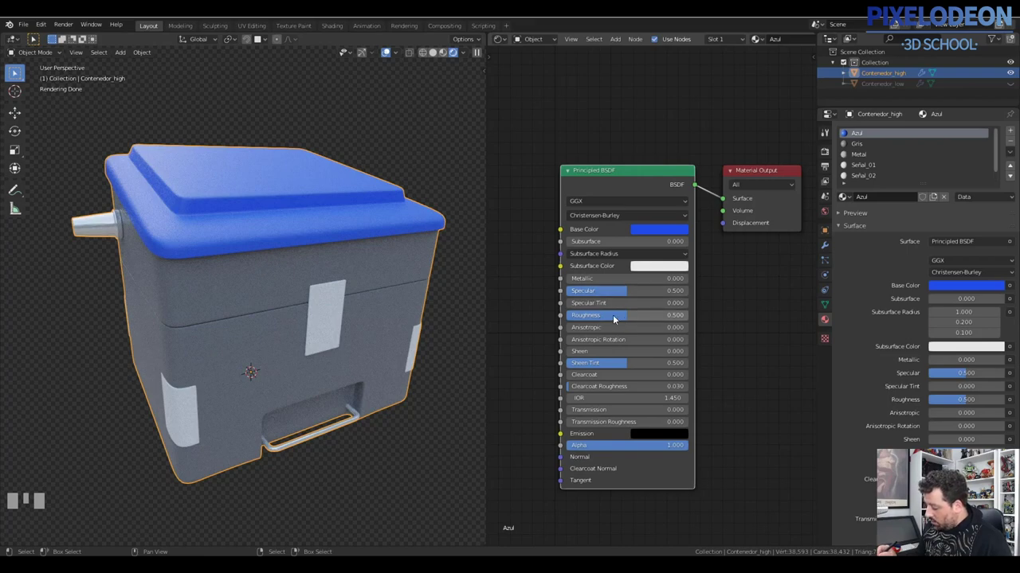
Wire the Ambient Occlusion Color output into the Azul Principled BSDF Base Color and confirm.
left_click_drag(618, 321, 664, 231)
key("Return")
key("Return")
key("Return")
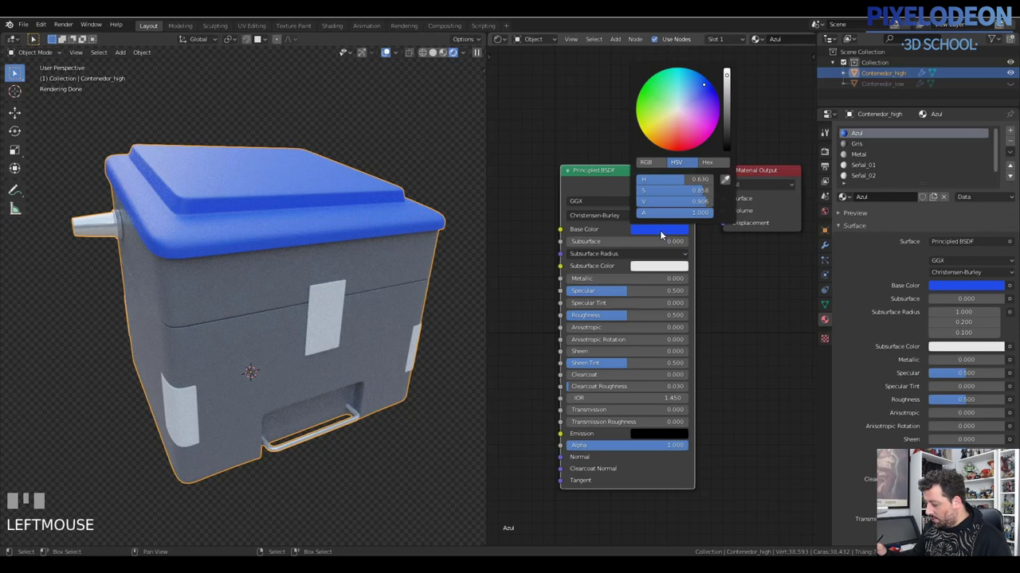
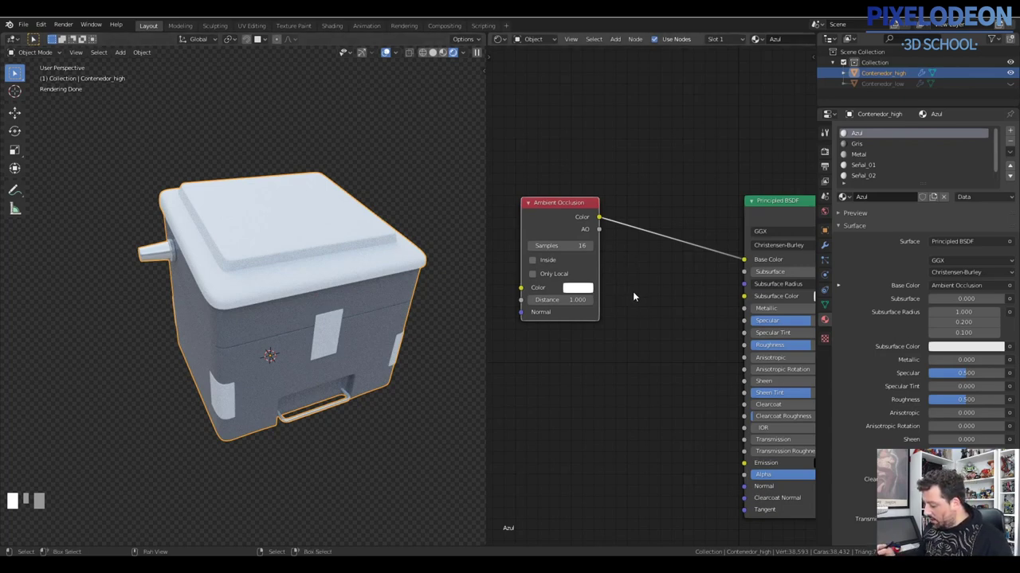
Revert the ColorRamp swap so Ambient Occlusion feeds Base Color again, then bring up the Add node list.
key("shift+s")
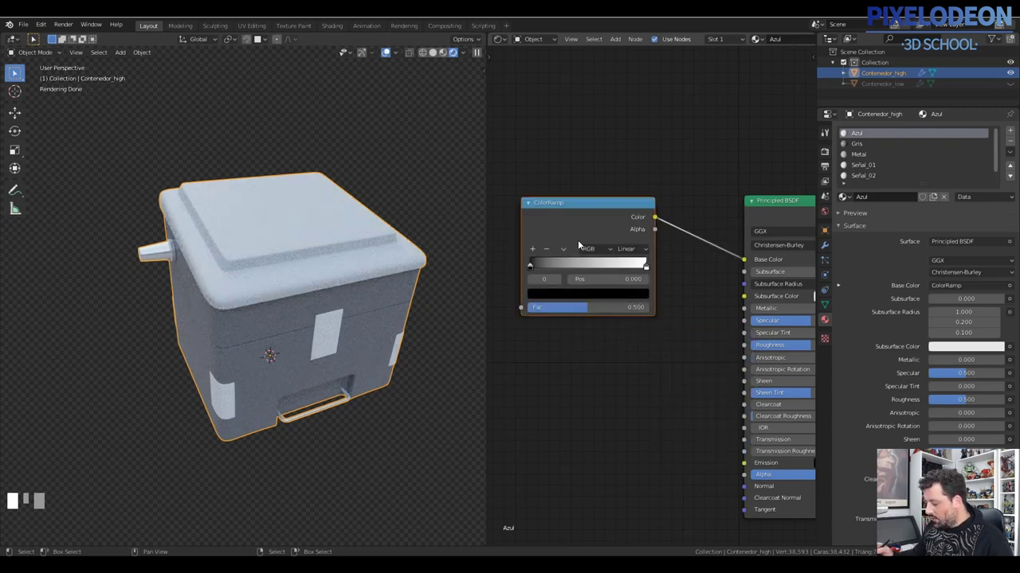
key("ctrl+z")
right_click(556, 210)
left_click(648, 198)
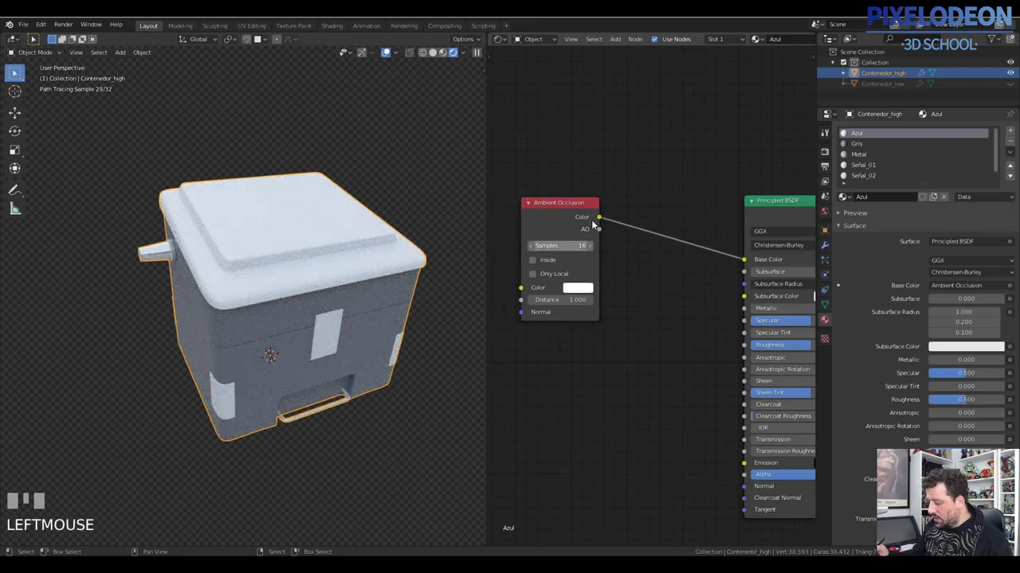
right_click(564, 210)
right_click(650, 197)
left_click(646, 201)
key("shift+a")
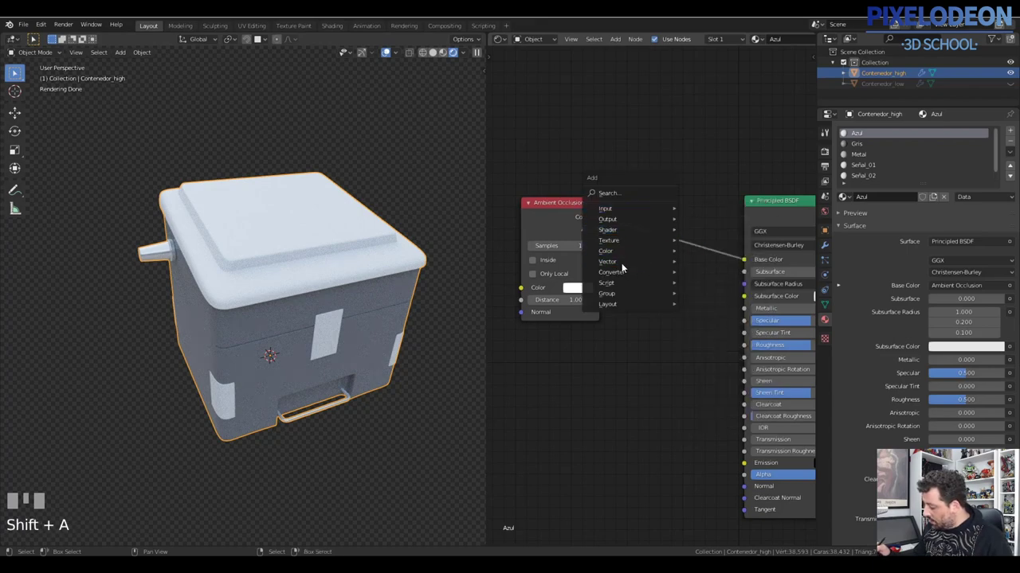
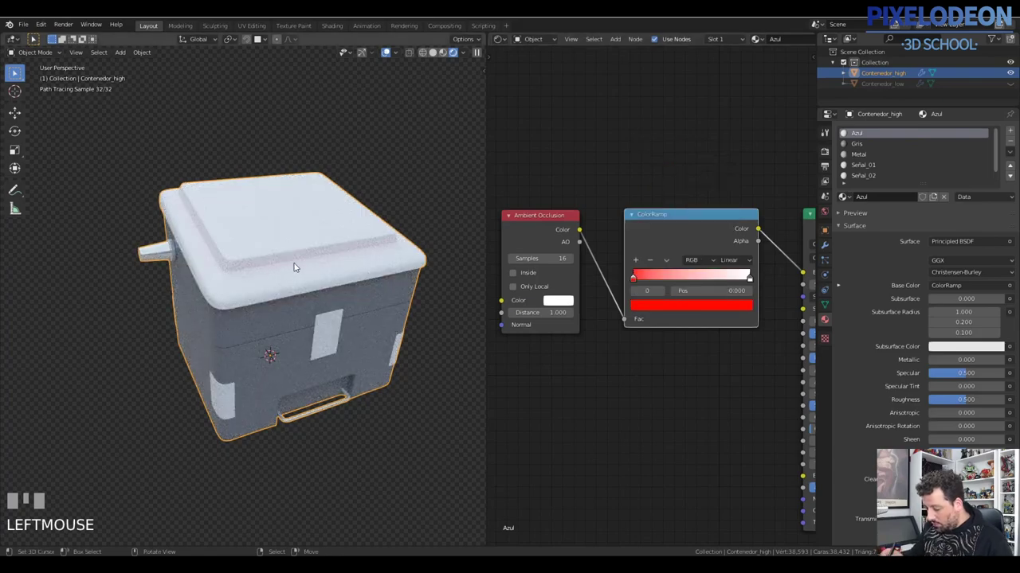
Slide the red ColorRamp stop right so red remains only in the lid's inner crevice.
left_click_drag(646, 279, 336, 252)
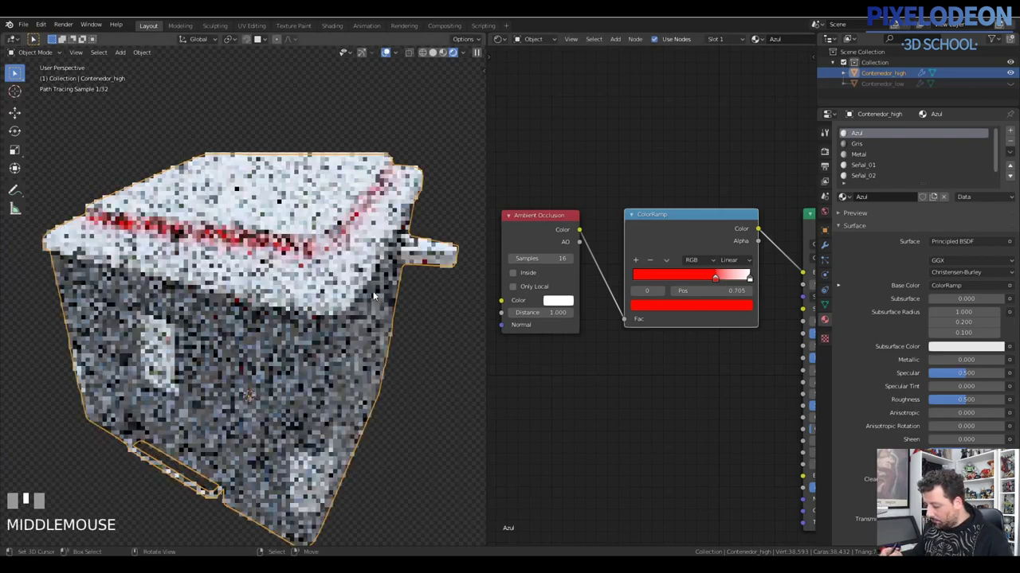
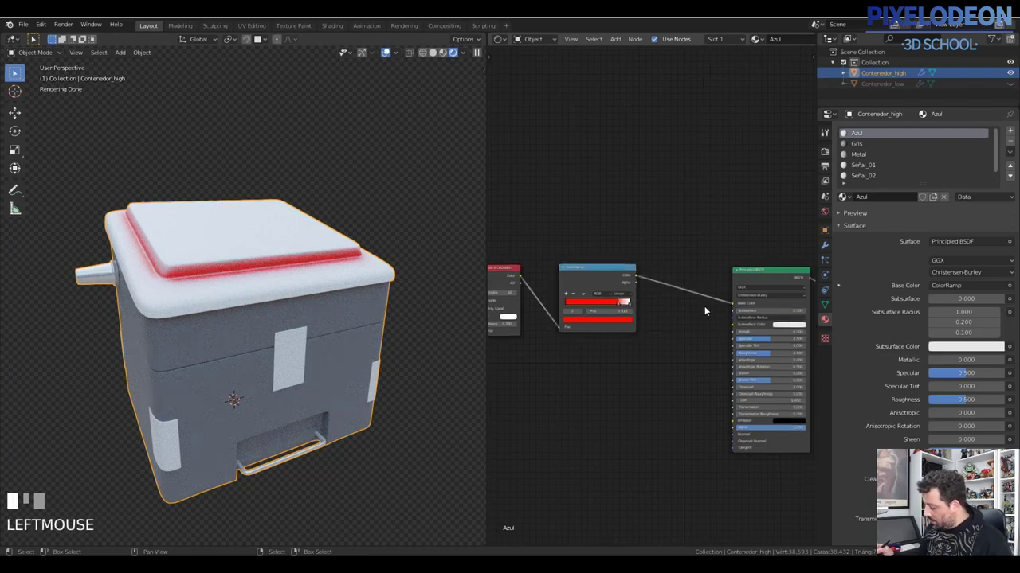
Add a Mix node driven by the ColorRamp (left stop black) and route its colour into Base Color.
key("shift+a")
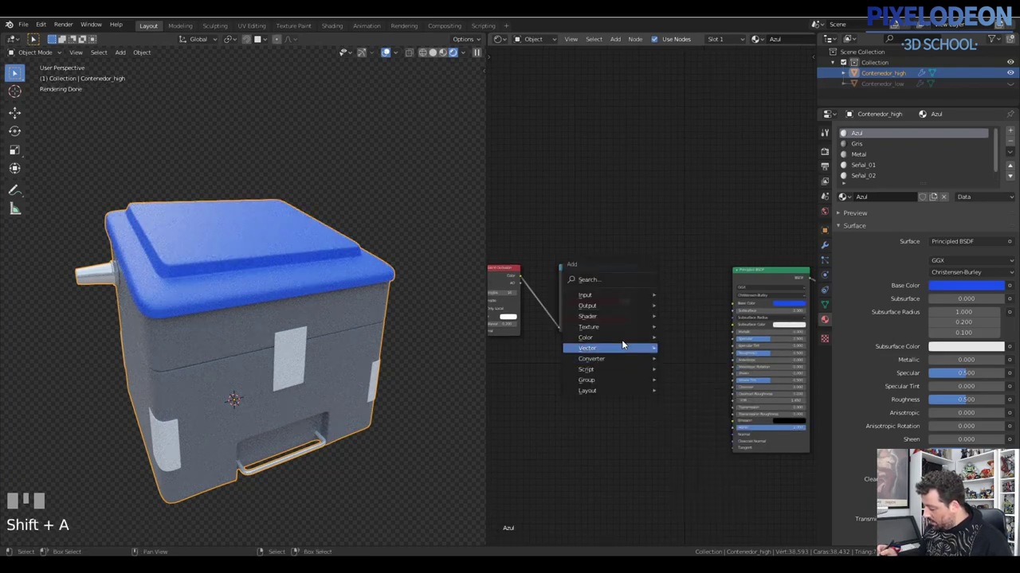
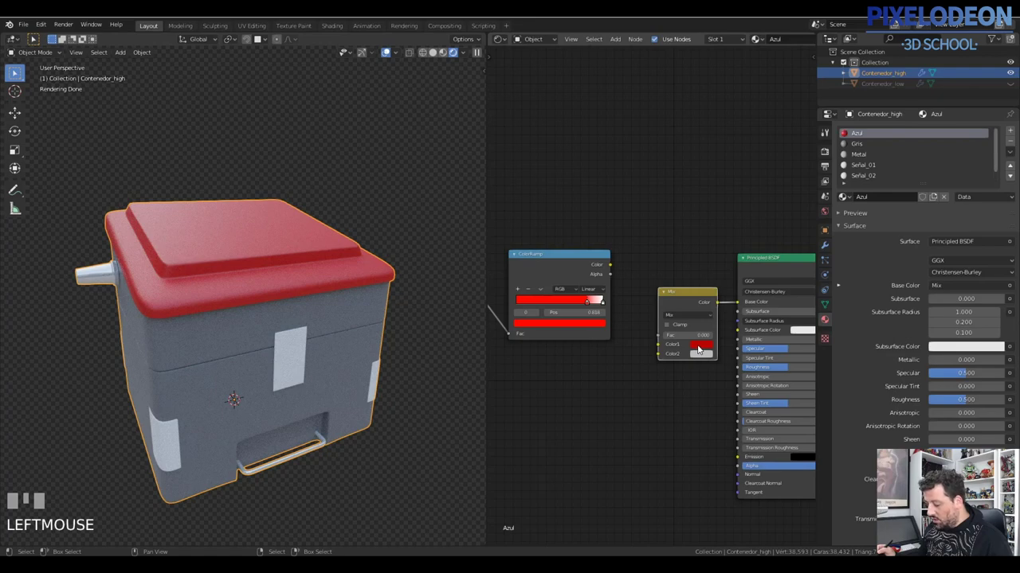
left_click_drag(696, 339, 728, 313)
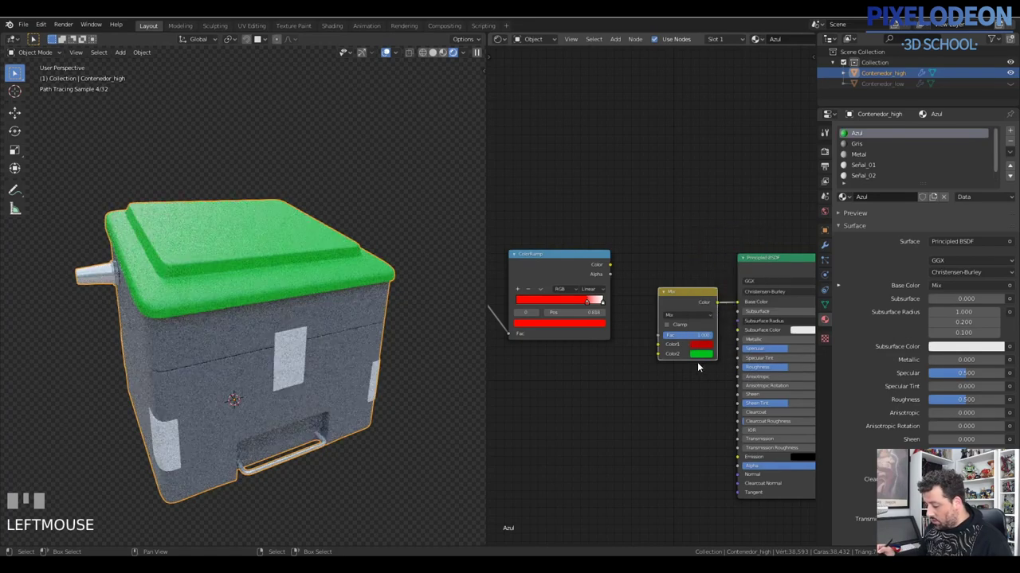
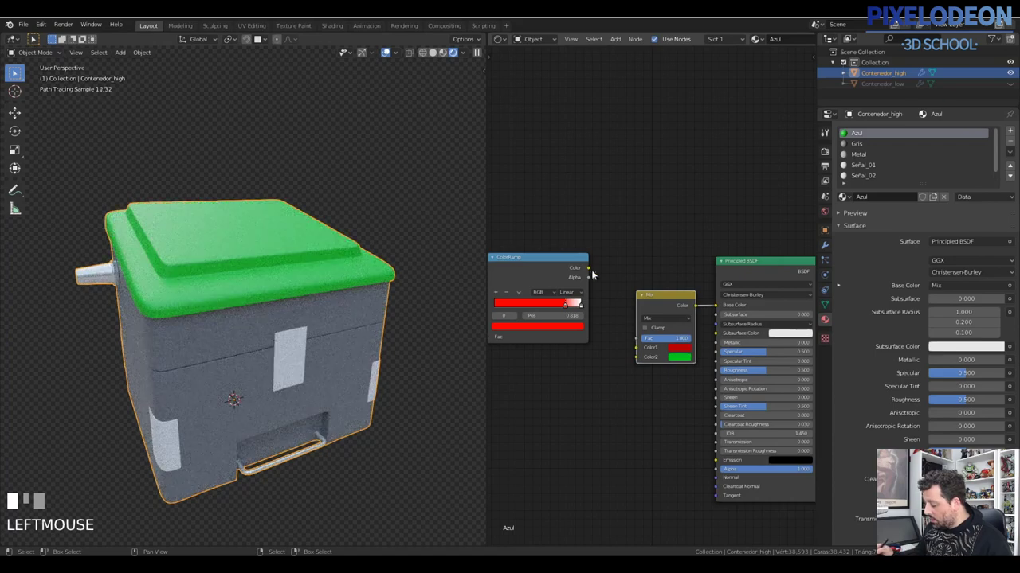
left_click(595, 271)
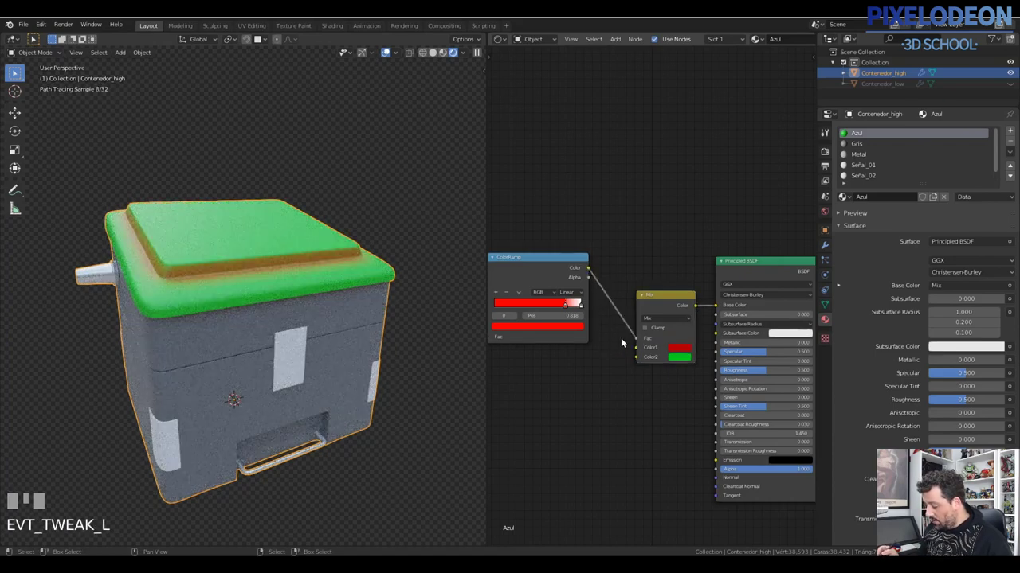
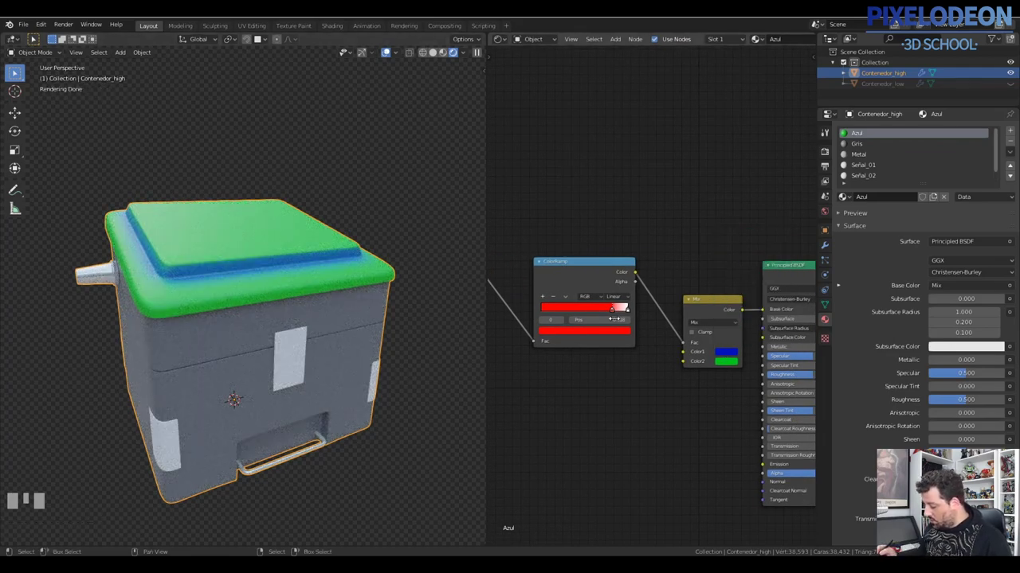
left_click(615, 310)
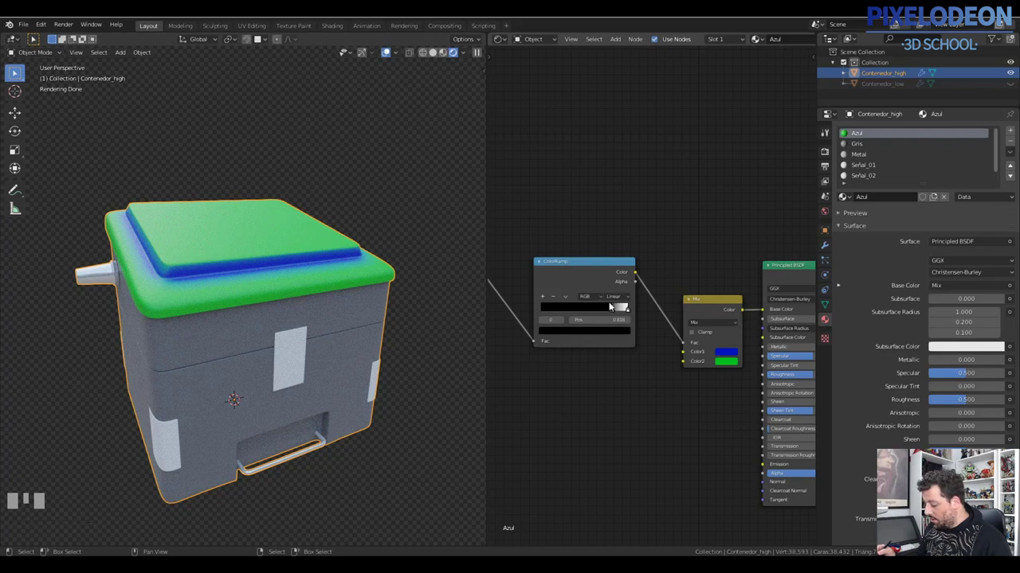
left_click(692, 344)
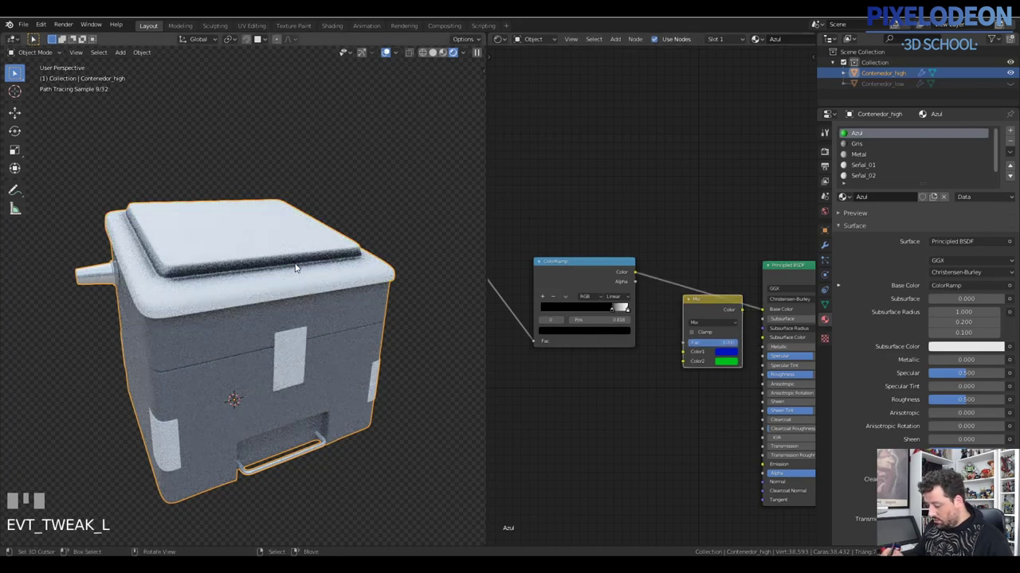
left_click(643, 279)
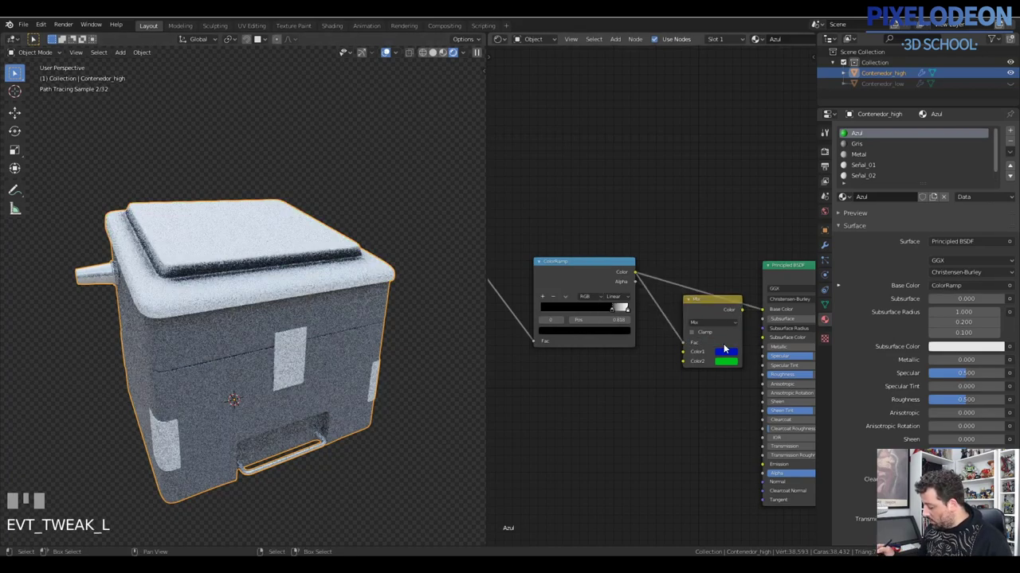
left_click(756, 314)
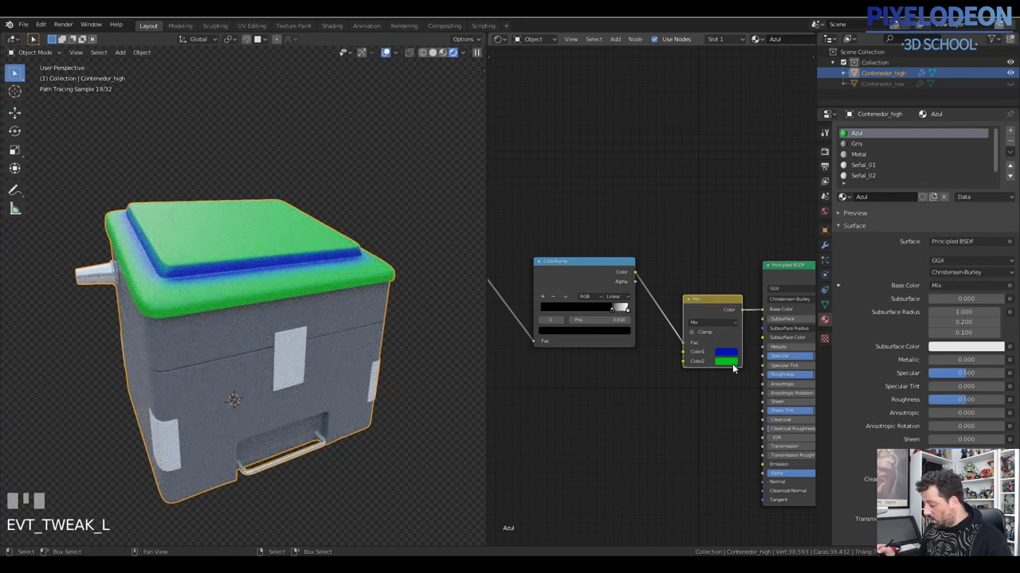
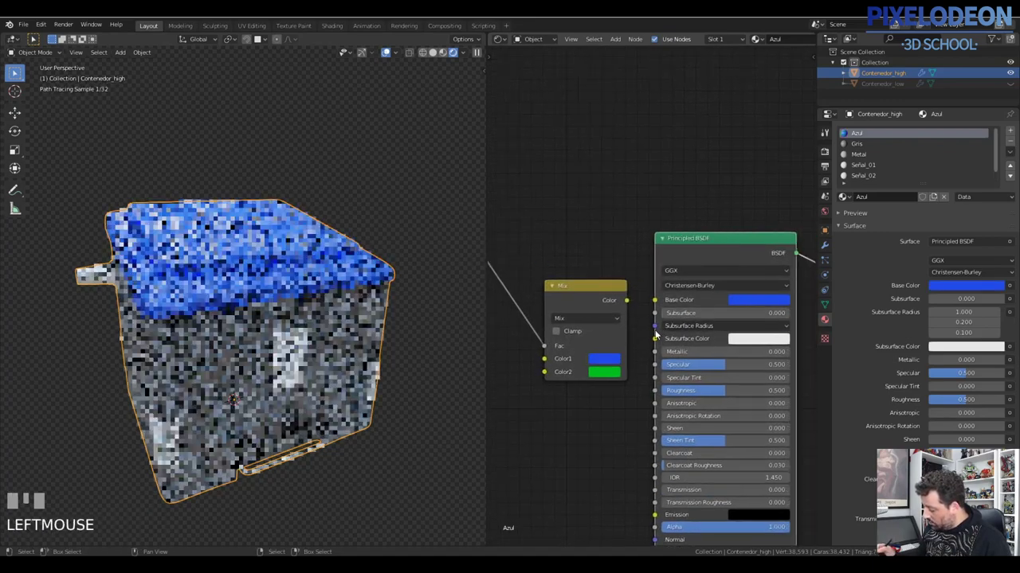
Set the Mix node's two colours to a lighter and a darker blue for the lid.
left_click_drag(740, 304, 612, 374)
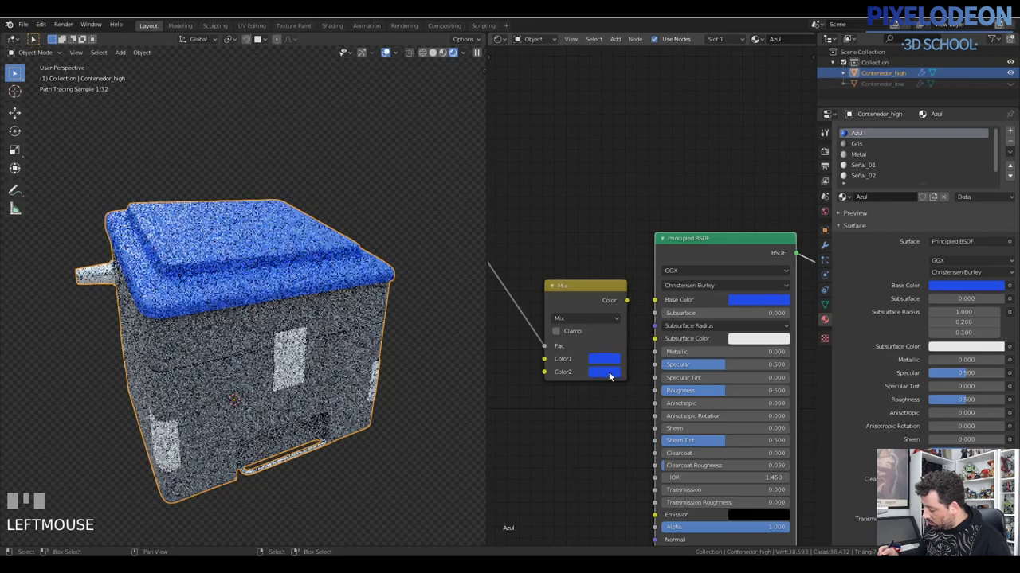
left_click(636, 301)
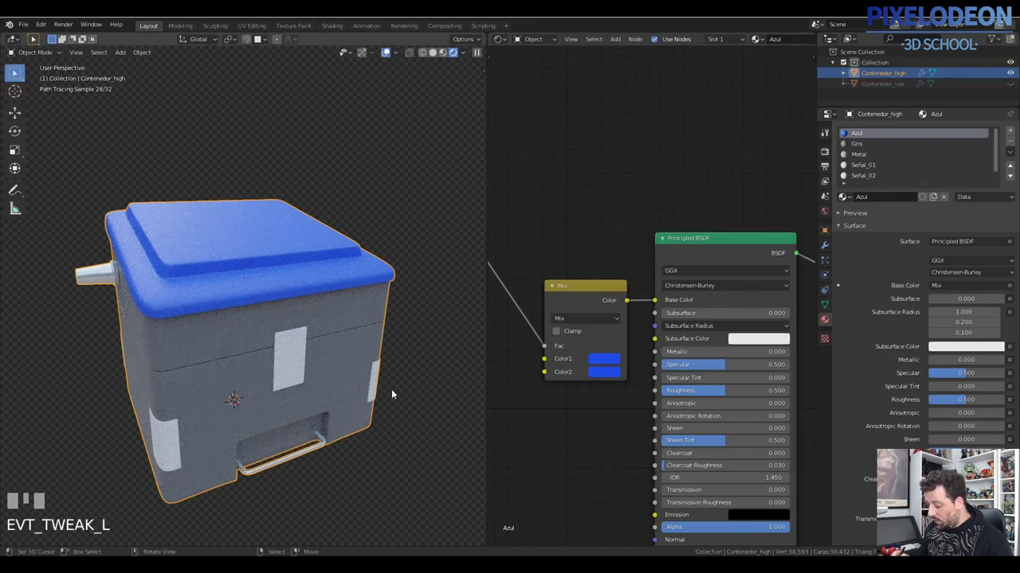
left_click(610, 361)
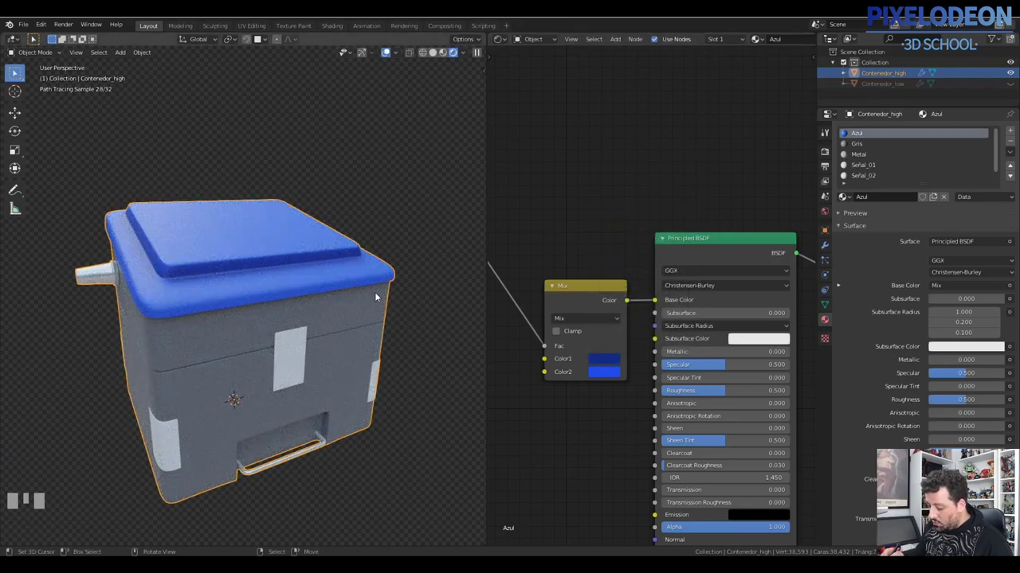
left_click_drag(352, 308, 688, 310)
left_click_drag(607, 286, 555, 293)
right_click(536, 307)
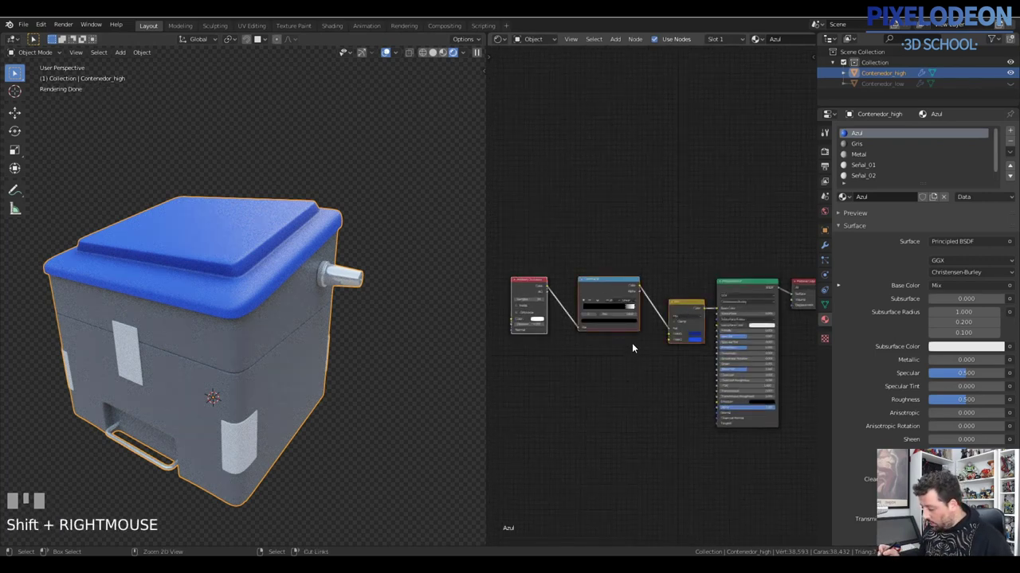
Copy the ramp and Mix nodes, paste them into the Metal material and link Mix to Base Color.
key("ctrl+c")
left_click(861, 147)
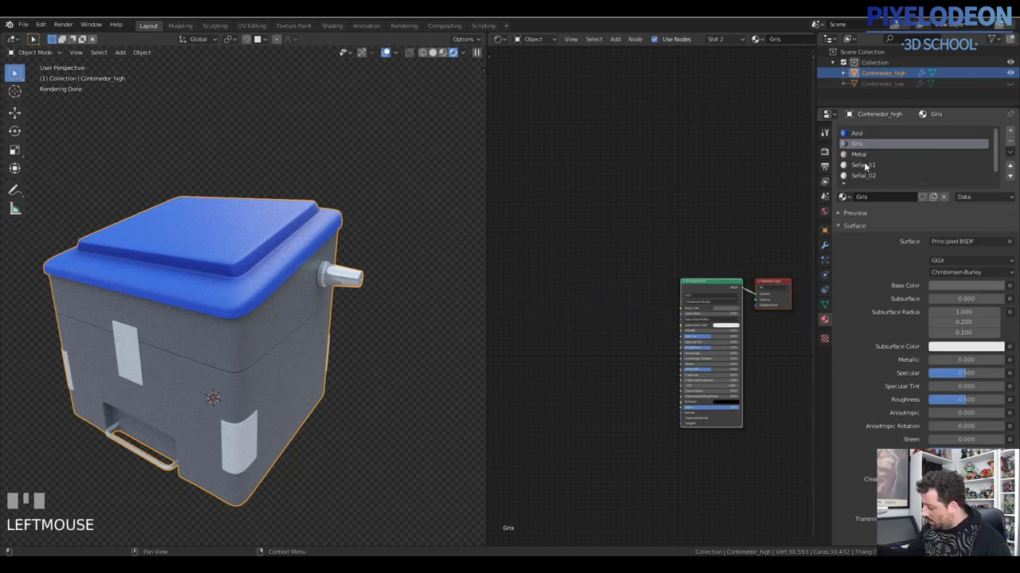
left_click_drag(859, 165, 856, 209)
left_click(615, 306)
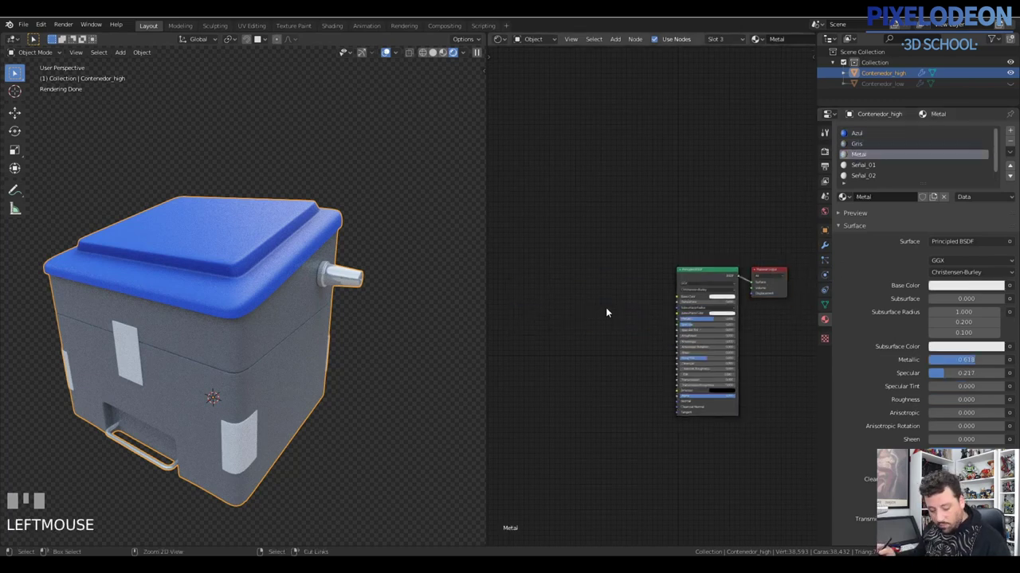
key("ctrl+v")
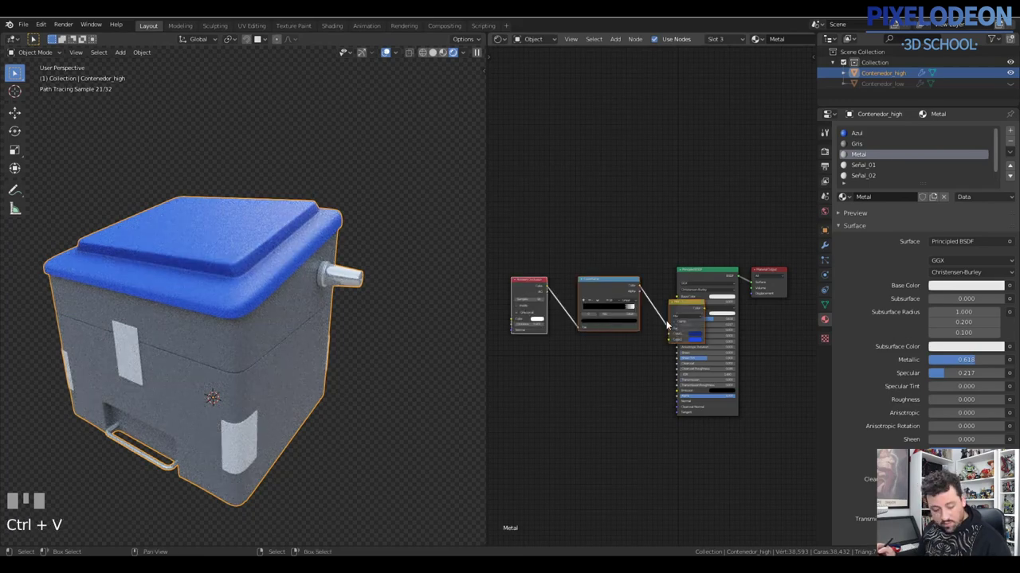
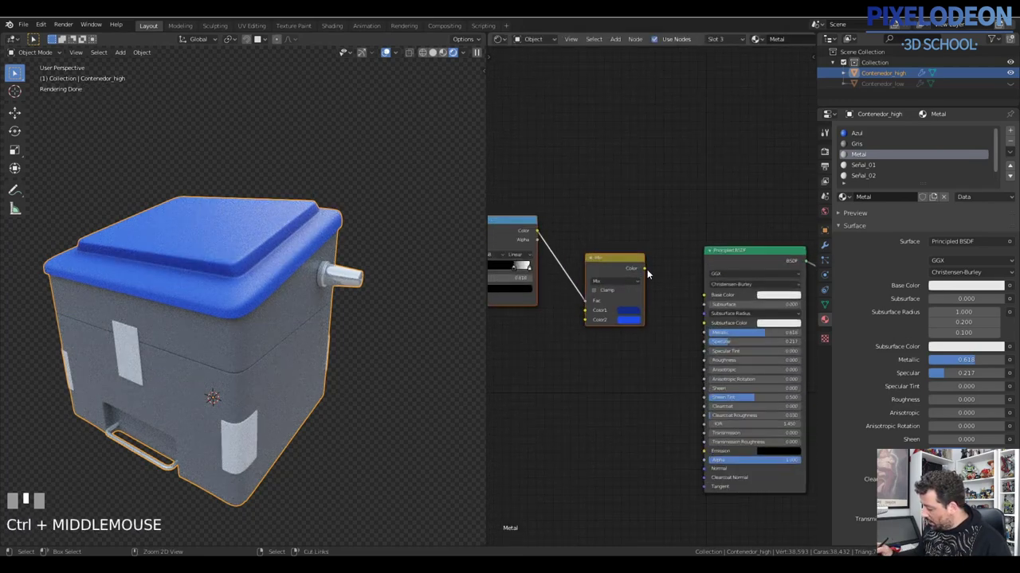
left_click(665, 305)
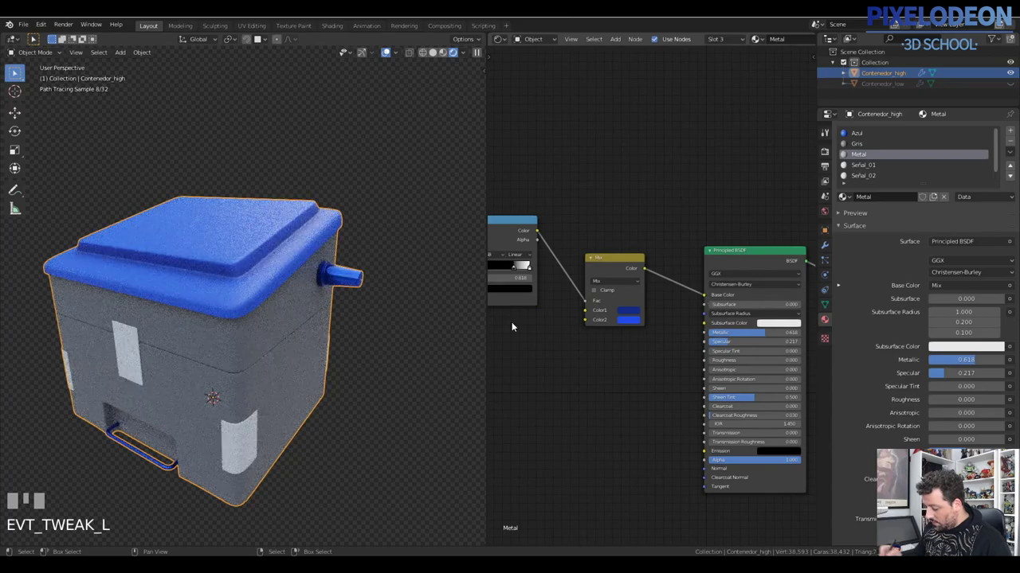
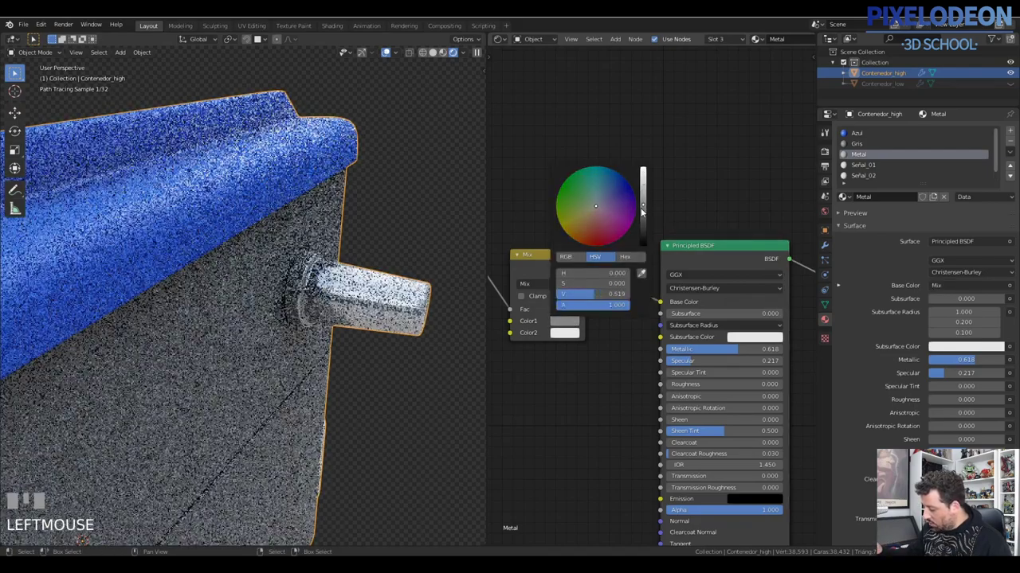
Give Metal grey mix colours, specular 0.176 and roughness 0.123.
left_click_drag(379, 329, 686, 361)
left_click_drag(686, 361, 388, 365)
left_click_drag(388, 366, 680, 387)
left_click_drag(680, 387, 339, 376)
left_click_drag(338, 376, 672, 322)
right_click(632, 307)
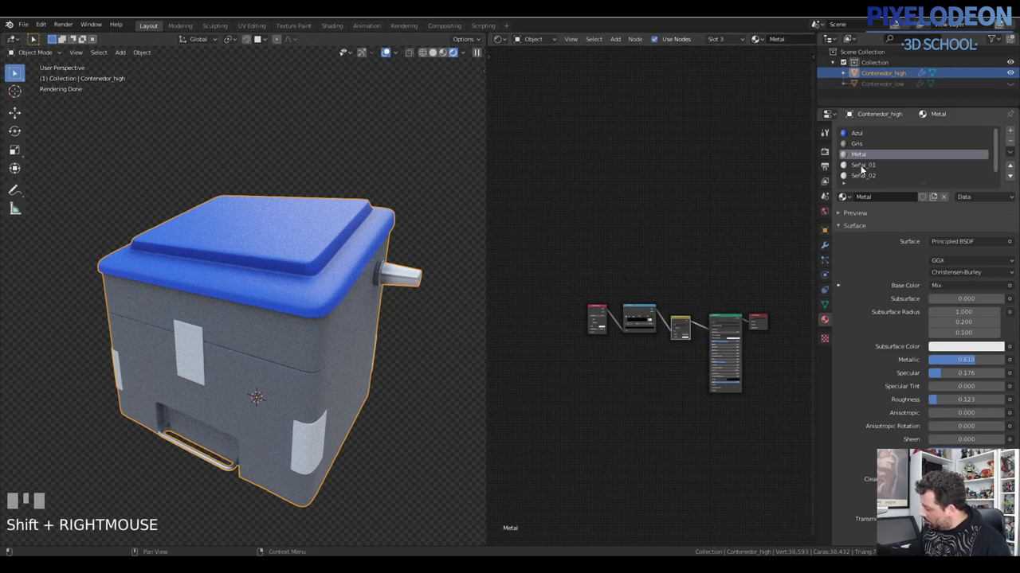
In the Gris material, darken the grey body colour to a Value of about 0.389.
left_click(859, 147)
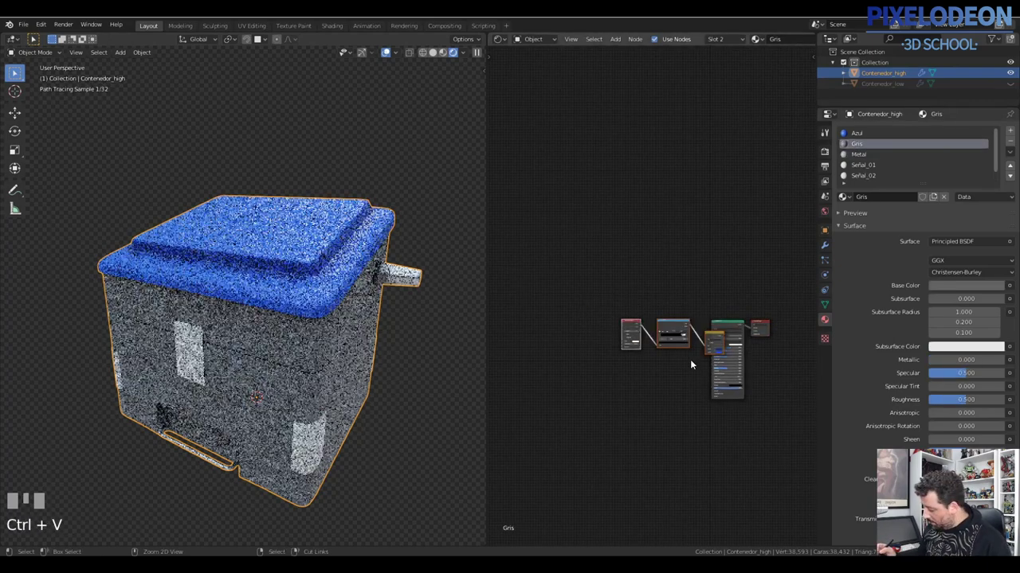
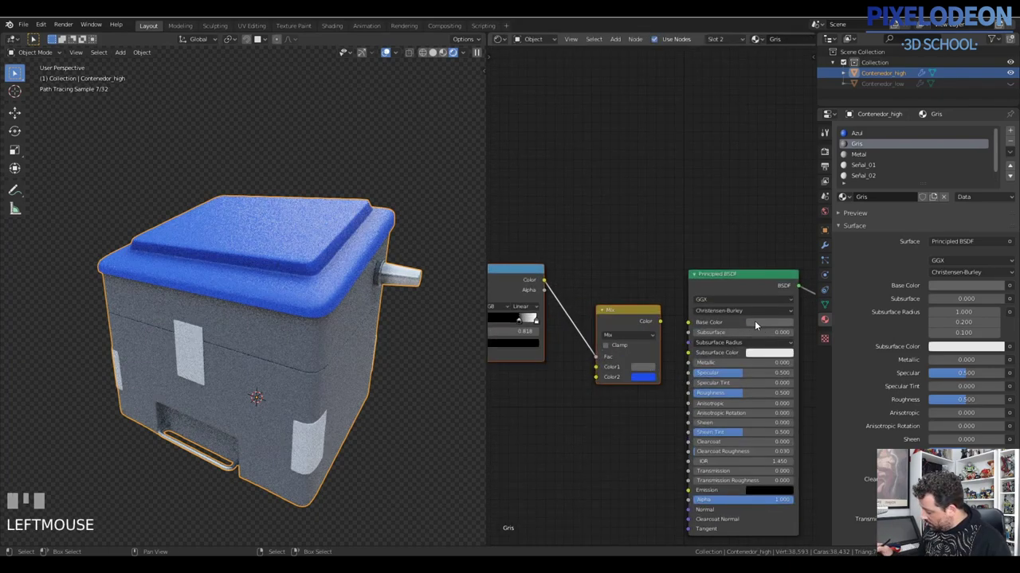
left_click_drag(728, 335, 650, 368)
left_click_drag(651, 366, 666, 356)
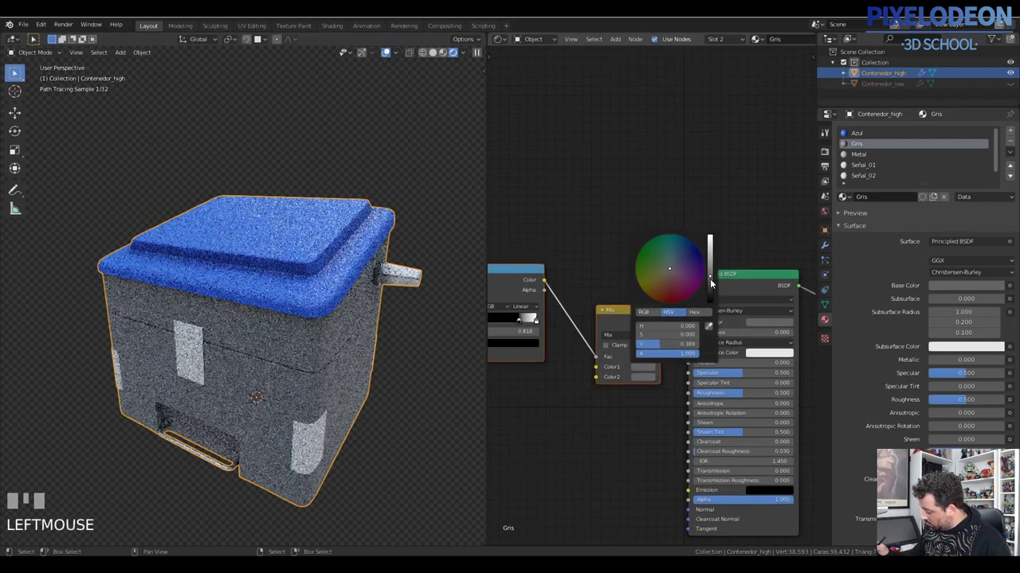
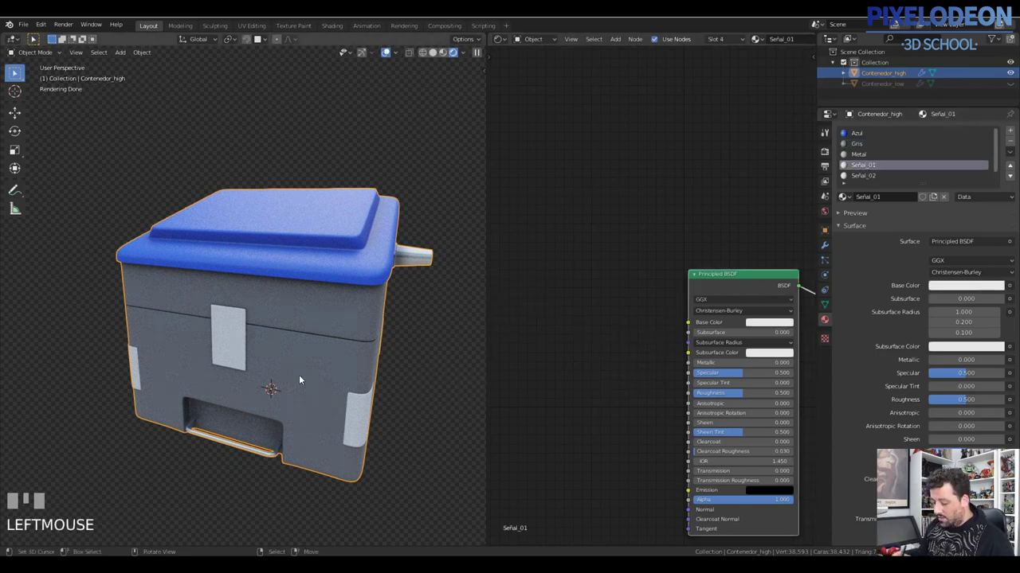
In Edit Mode, scale down, rotate 90° and move the sign panel UV islands onto the red-white stripes.
key("Tab")
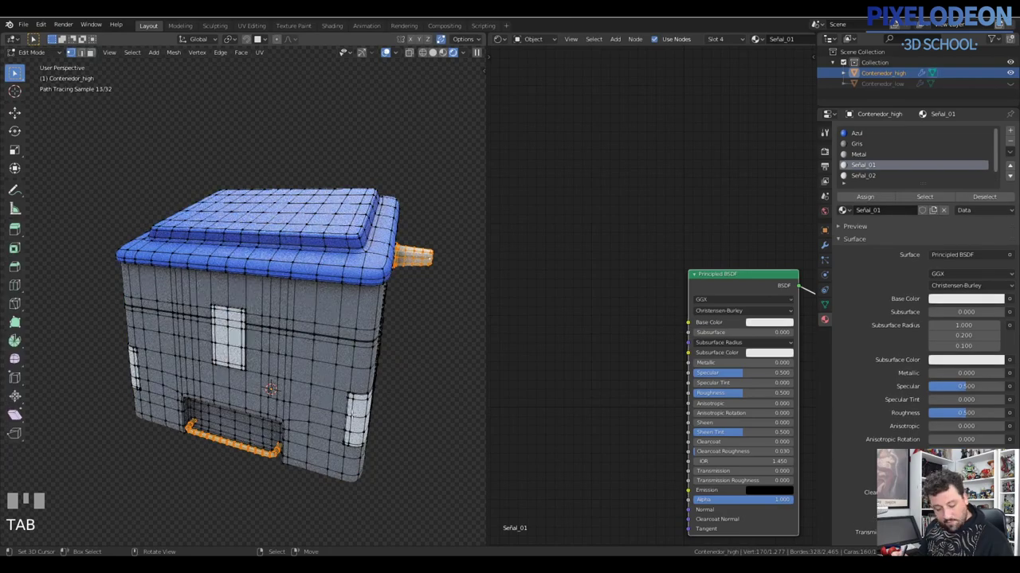
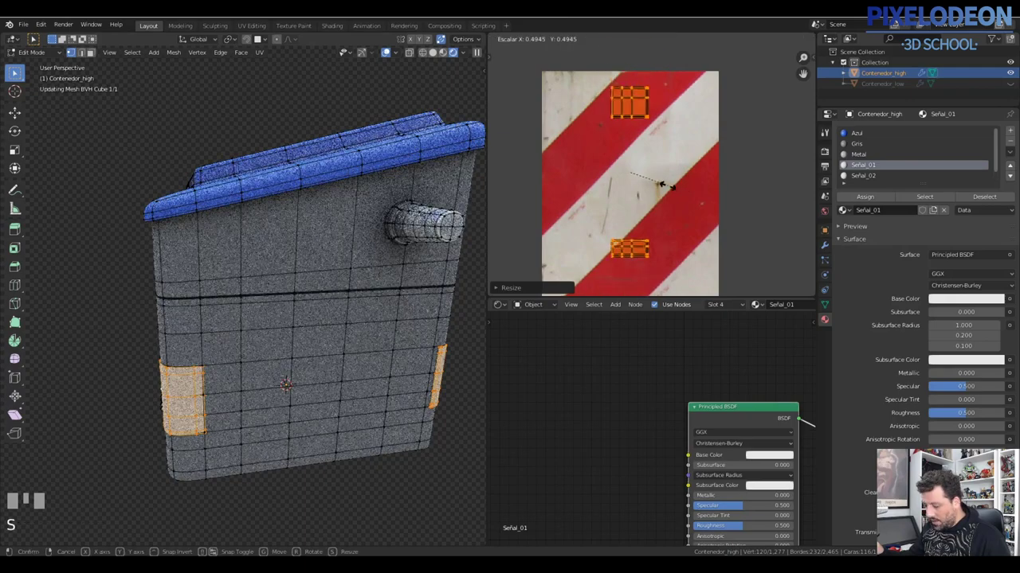
left_click(676, 187)
key("r")
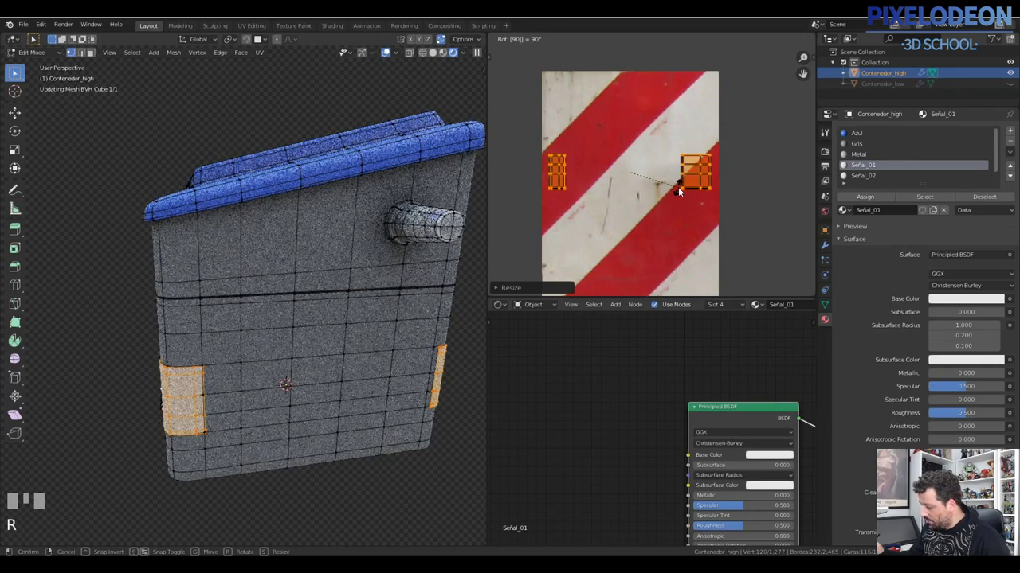
right_click(568, 191)
key("l")
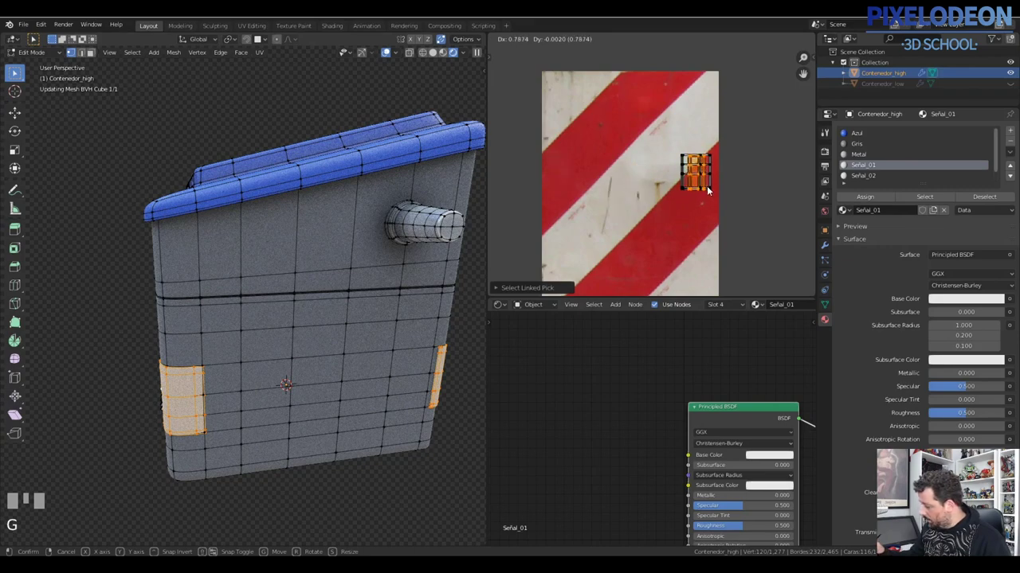
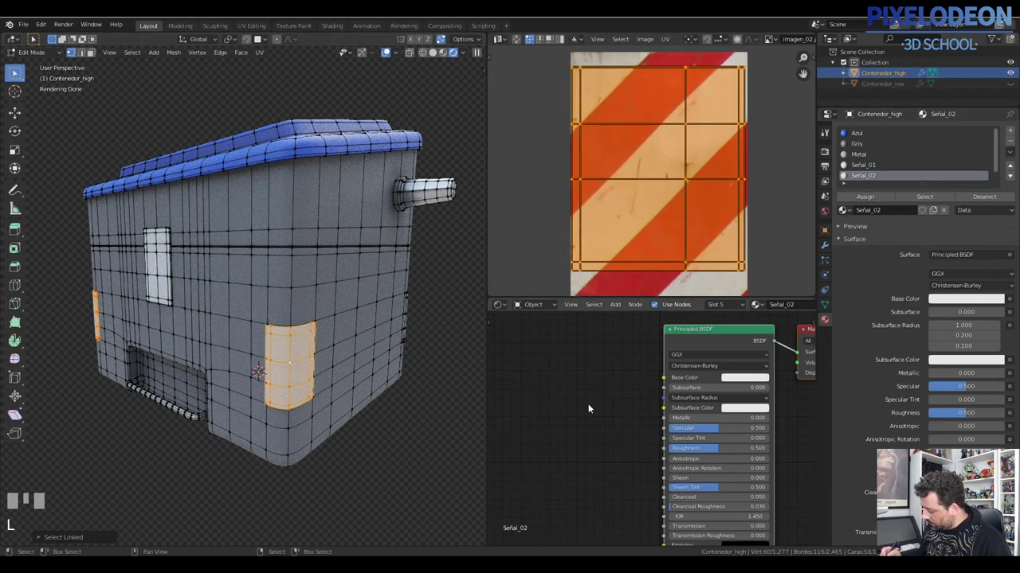
Bring up the Add node list to give Señal_02 an Image Texture for imagen_02.jpg.
key("shift+a")
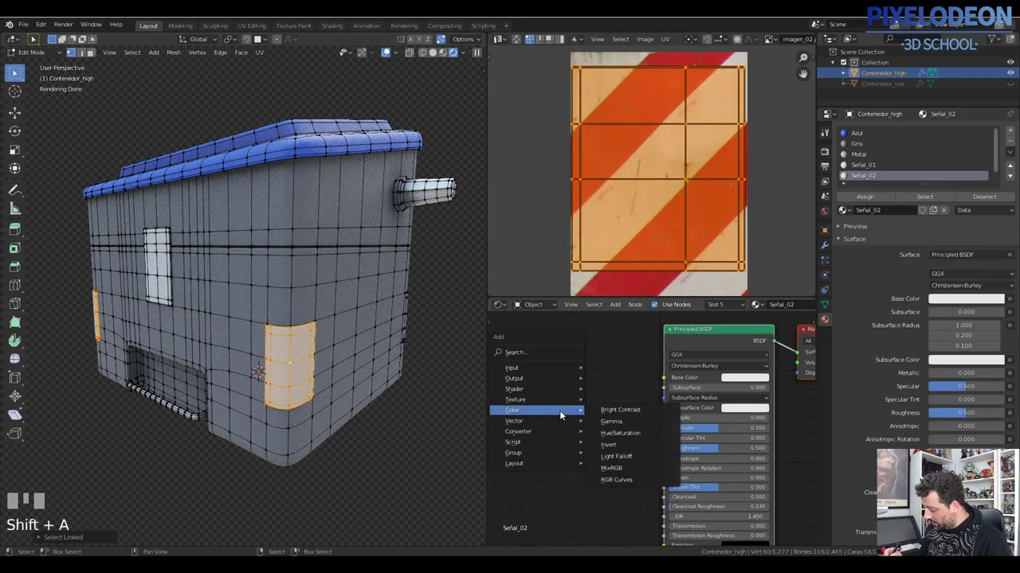
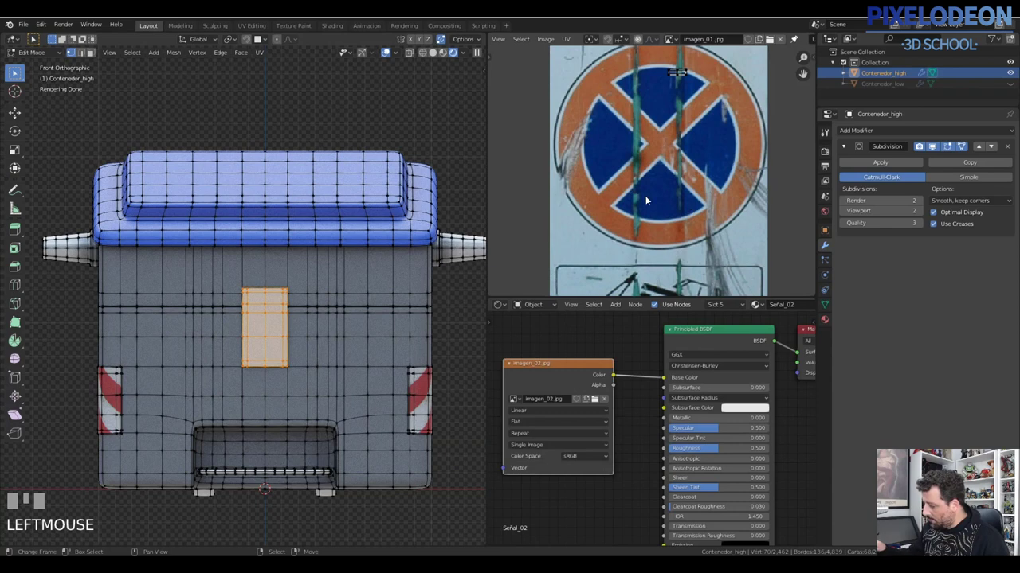
Unwrap the front panel, switch to Señal_01 and add an Image Texture node for imagen_01.jpg.
key("u")
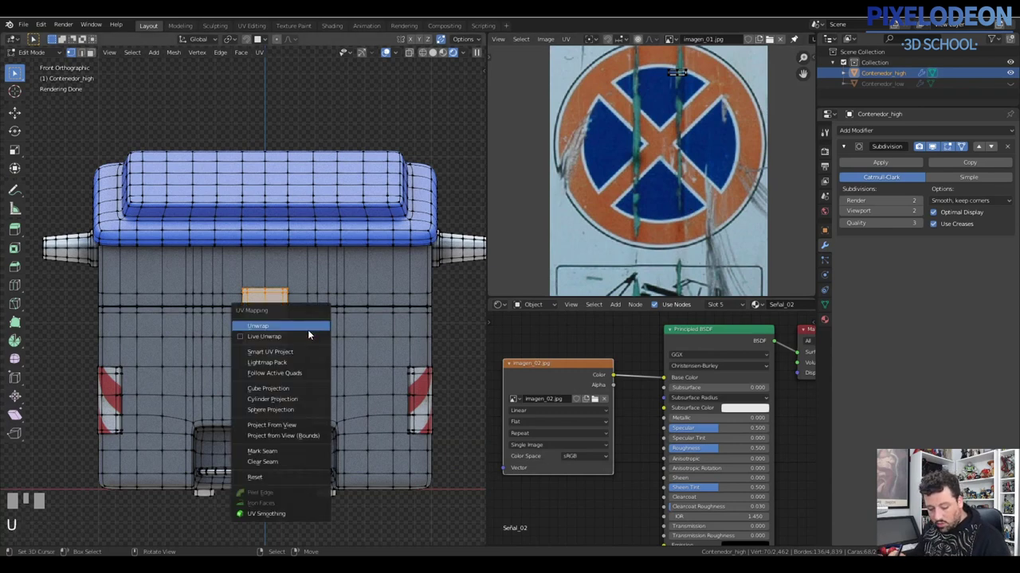
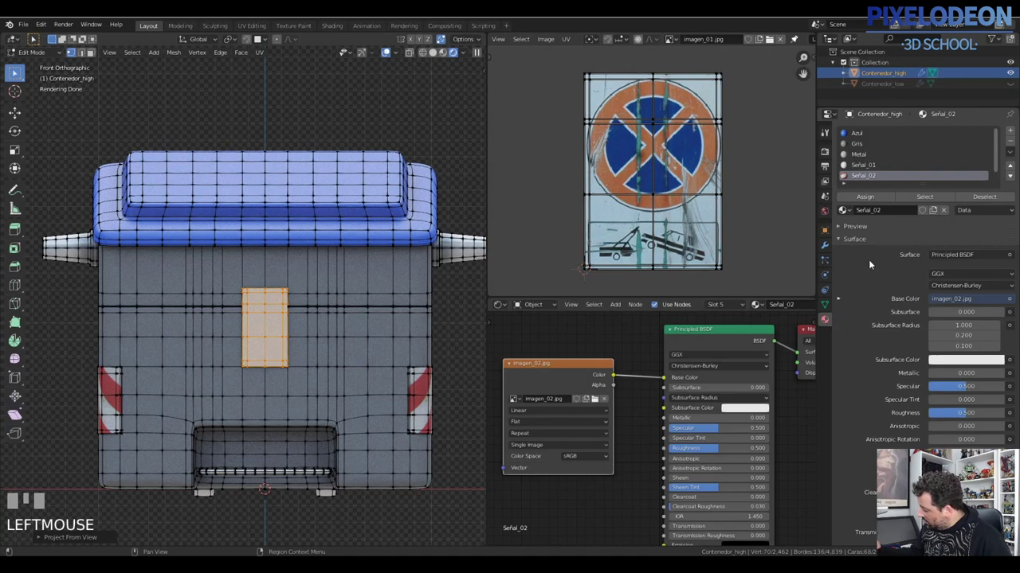
left_click(873, 170)
key("shift+a")
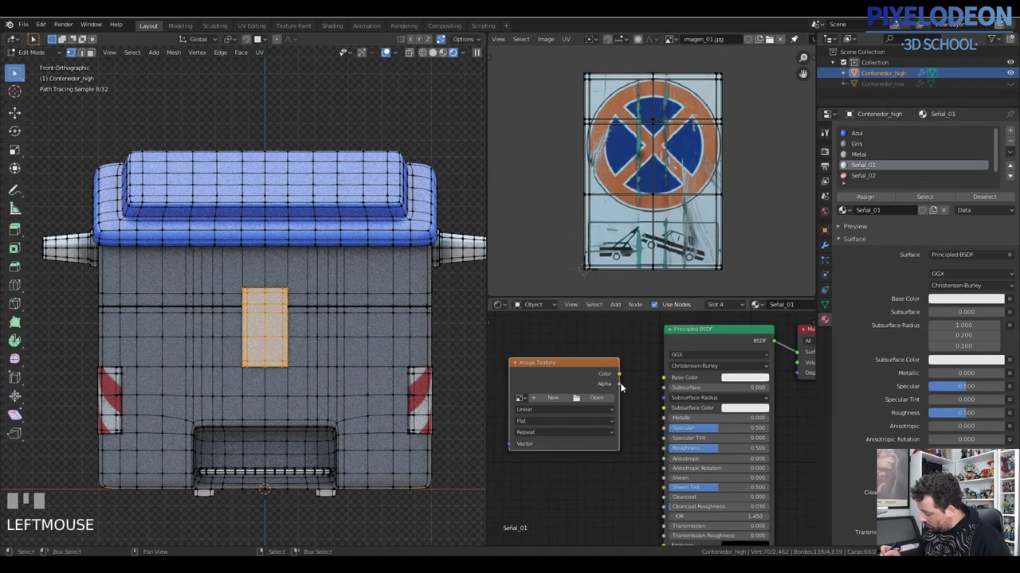
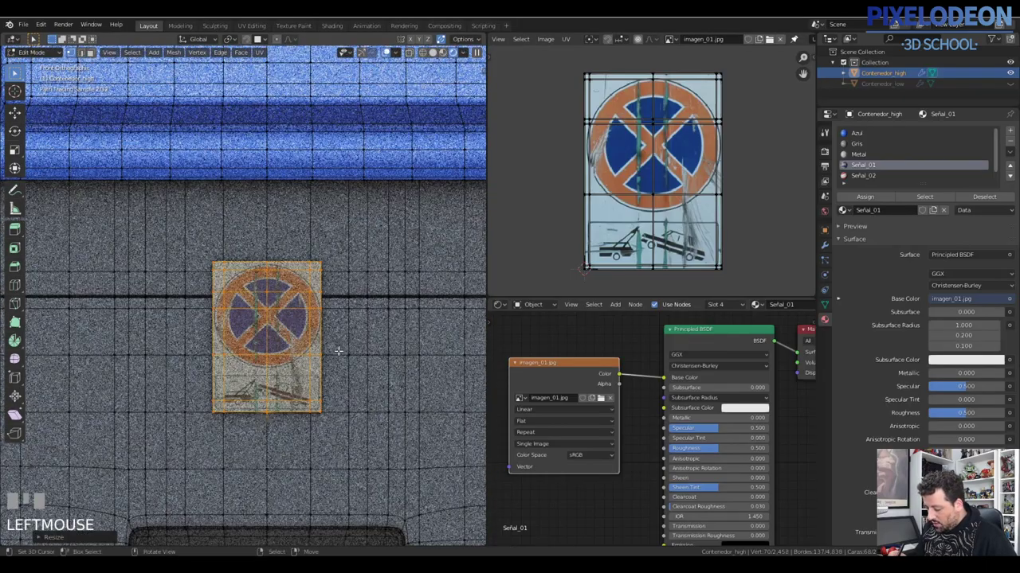
Leave Edit Mode, switch to Solid shading and unhide the low-poly container (Alt+H).
key("Tab")
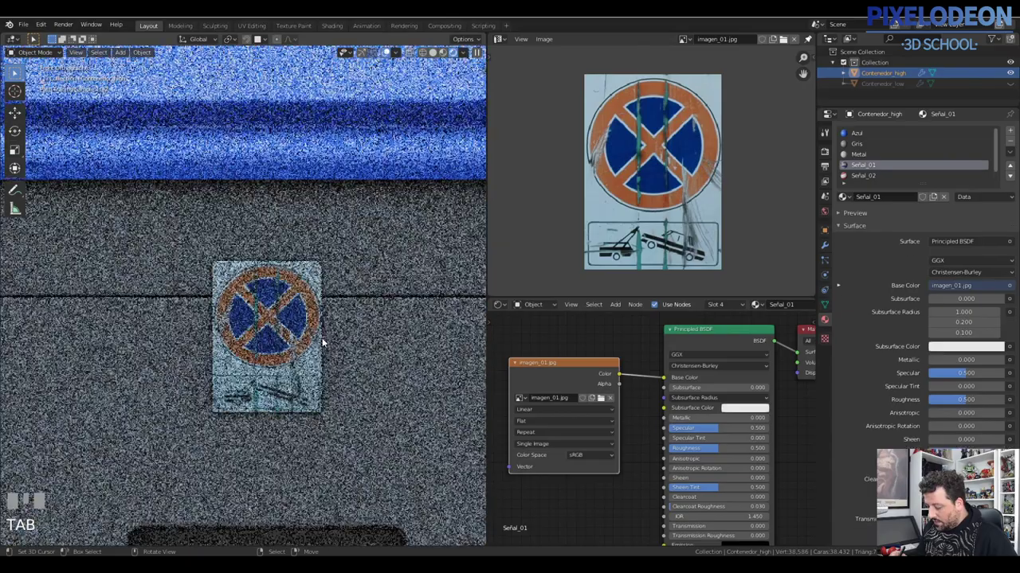
left_click_drag(335, 342, 370, 316)
key("z")
key("alt+h")
right_click(371, 316)
Move the low-poly container aside and bring up edge operations to mark UV seams.
key("g")
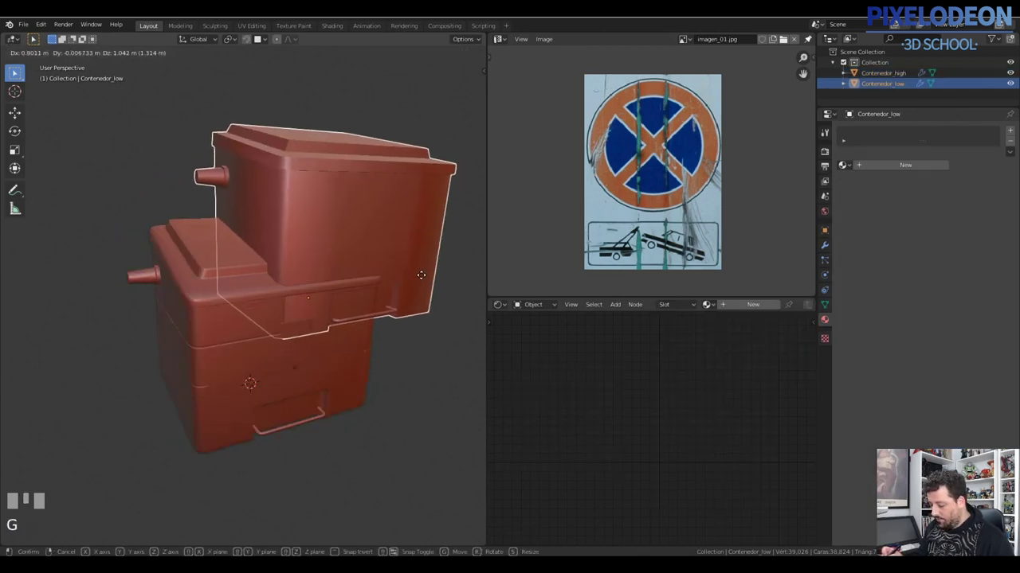
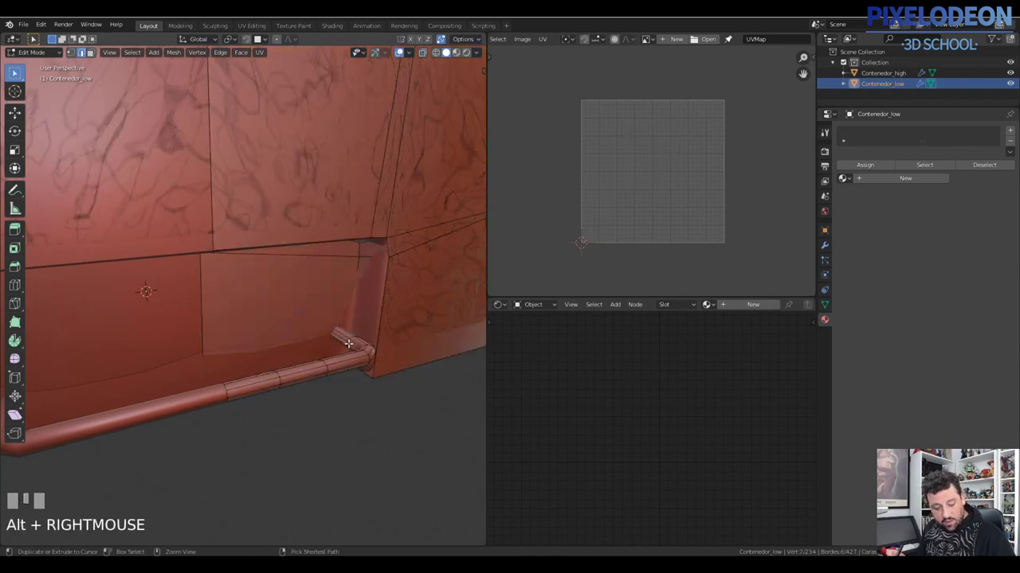
key("ctrl+e")
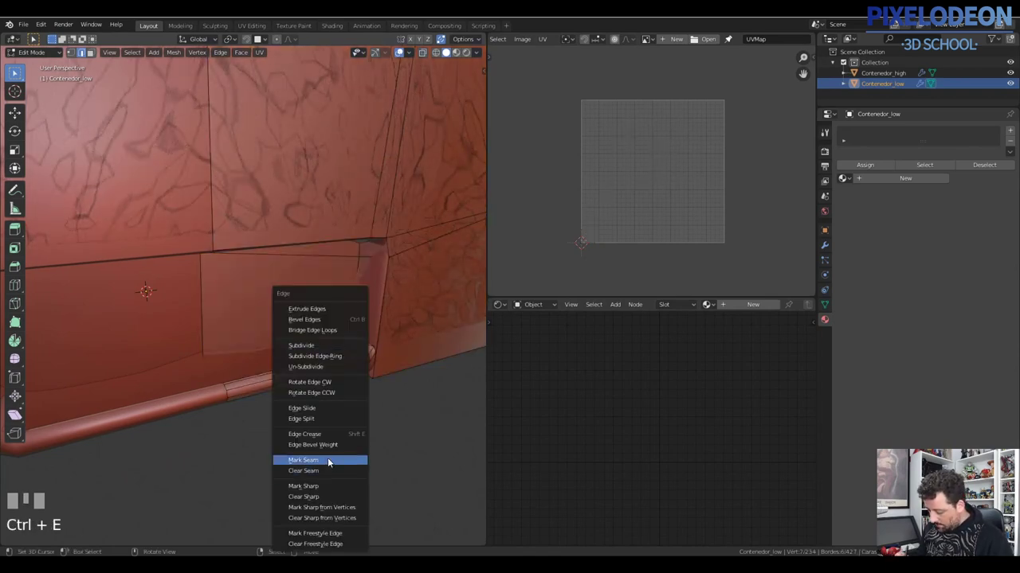
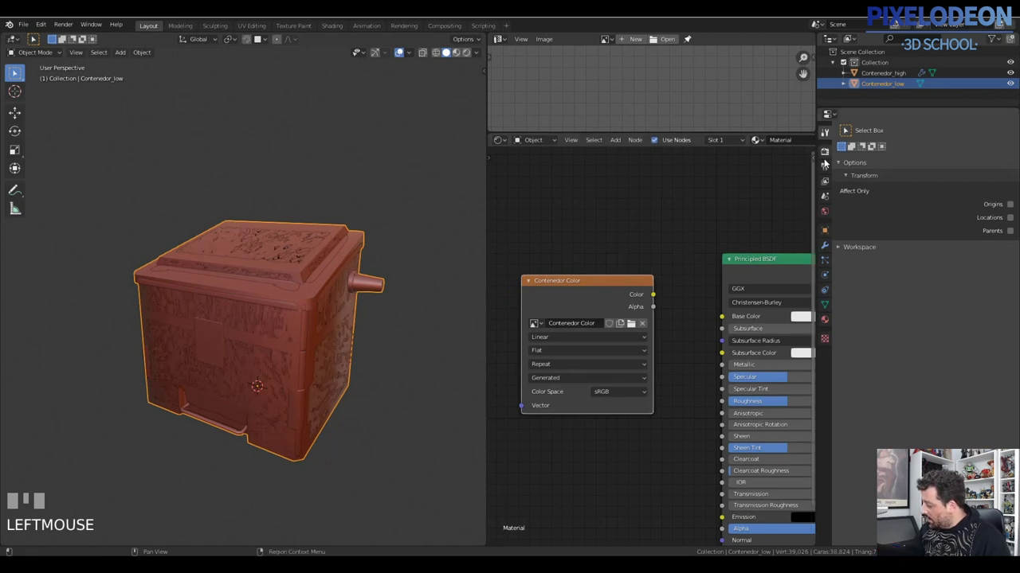
Show the scene's Cycles render settings where the Bake section lives.
left_click(826, 159)
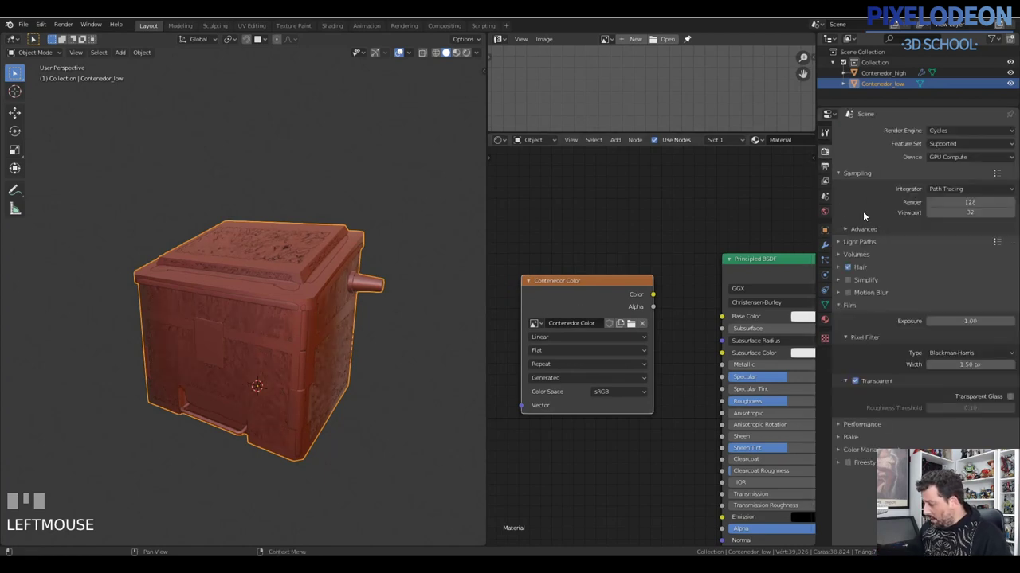
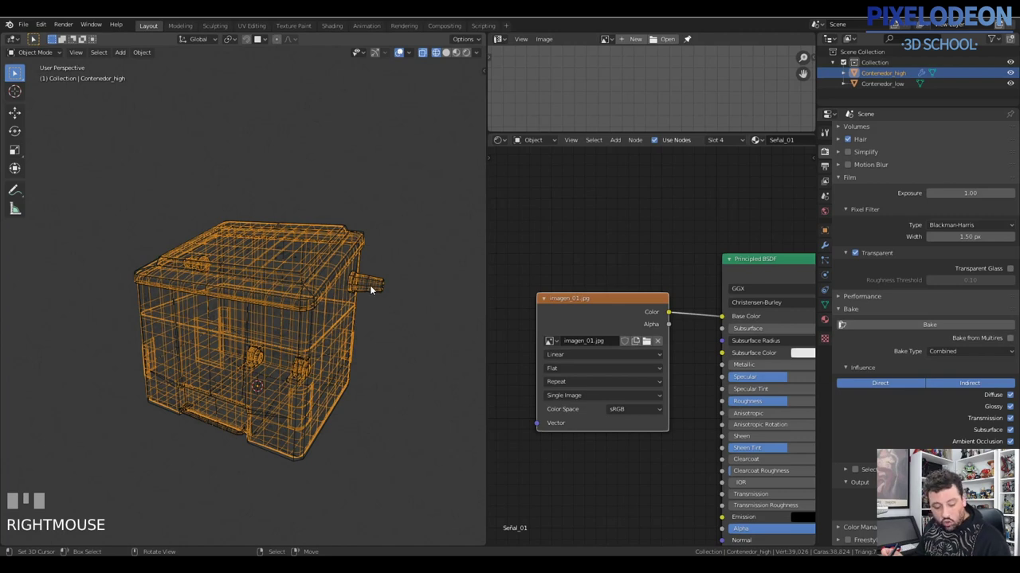
Select the containers in the viewport for Selected to Active baking.
right_click(364, 235)
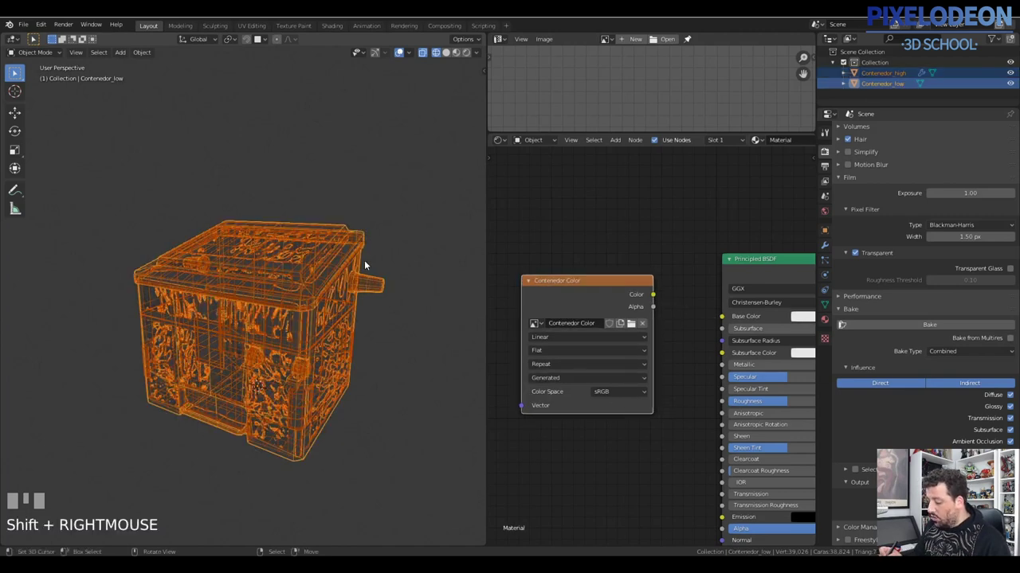
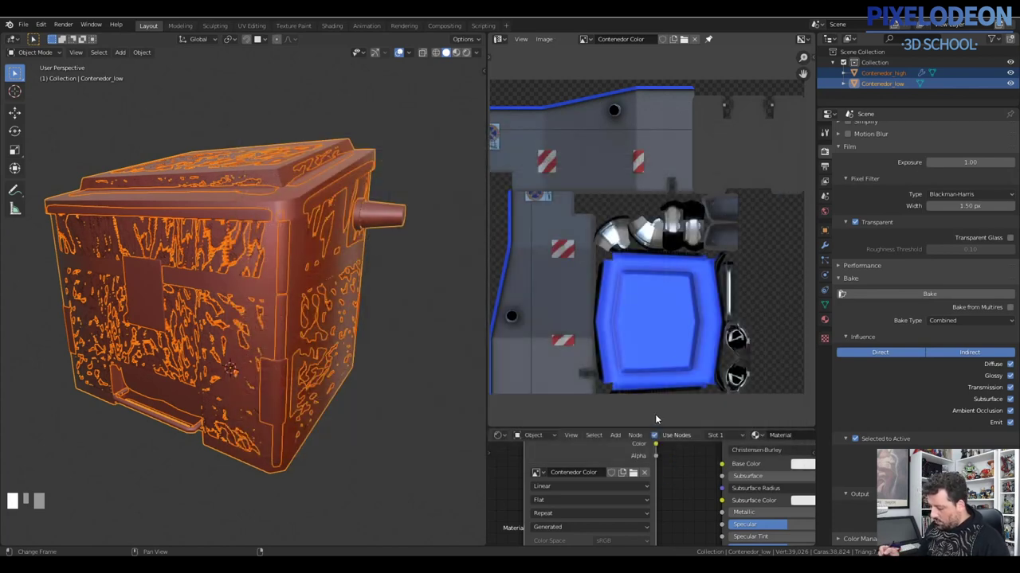
Pull the view back and select the high-poly container after the colour bake.
right_click(347, 226)
left_click_drag(360, 273, 371, 267)
key("g")
right_click(371, 268)
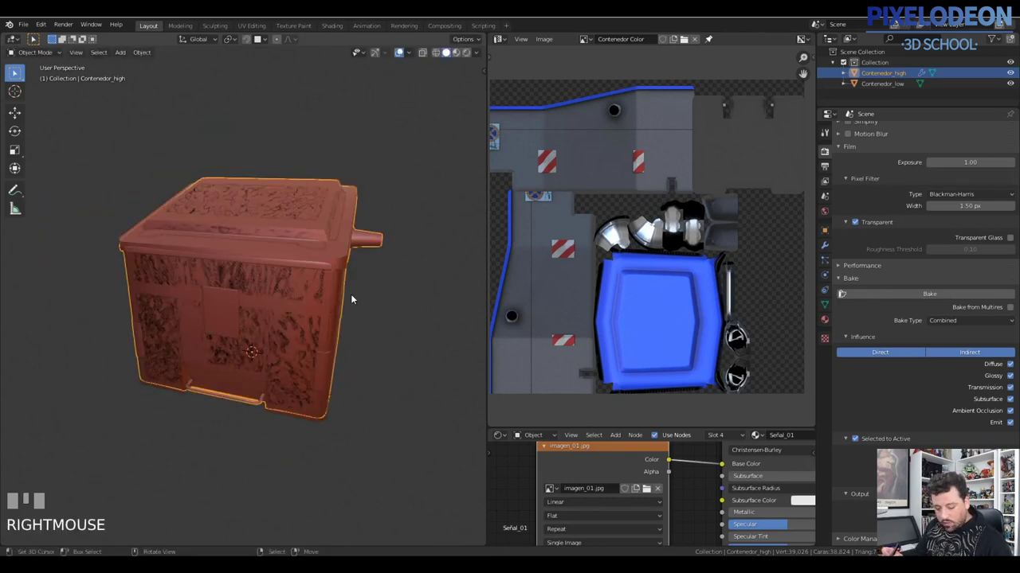
Move the high-poly container into a new High collection.
key("m")
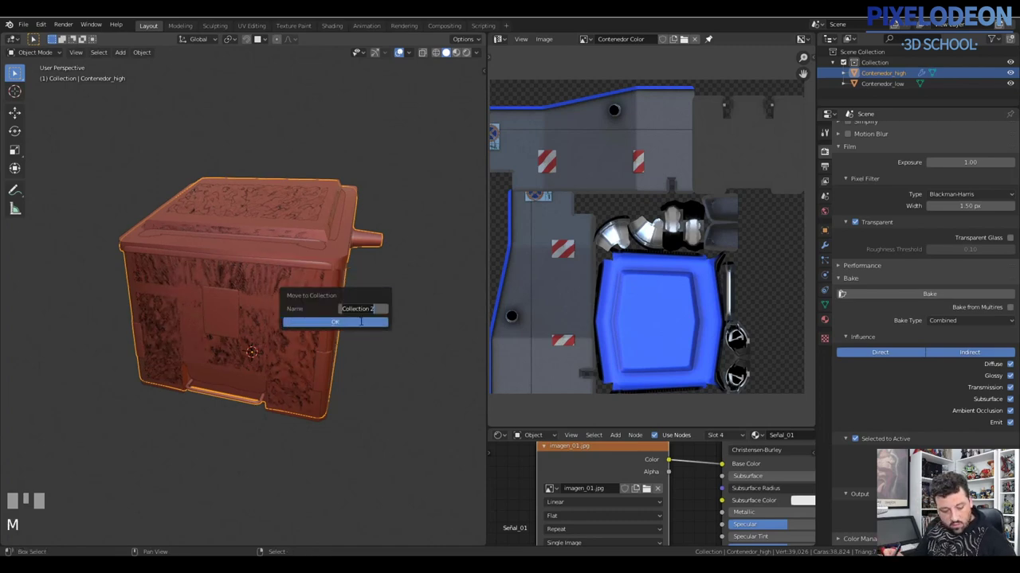
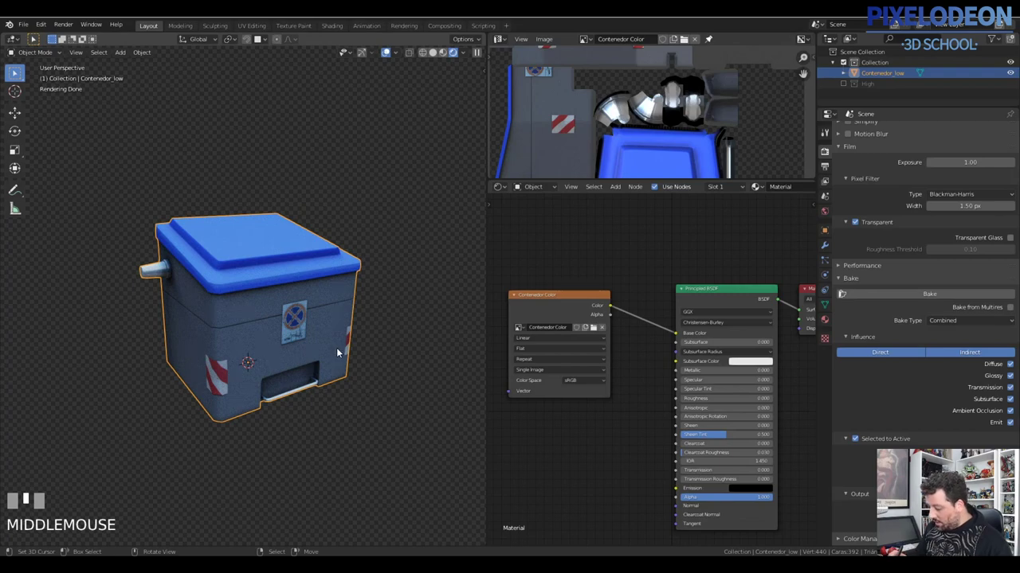
Check the low-poly container's UVs with the whole mesh selected, then return to Object Mode.
key("Tab")
key("a")
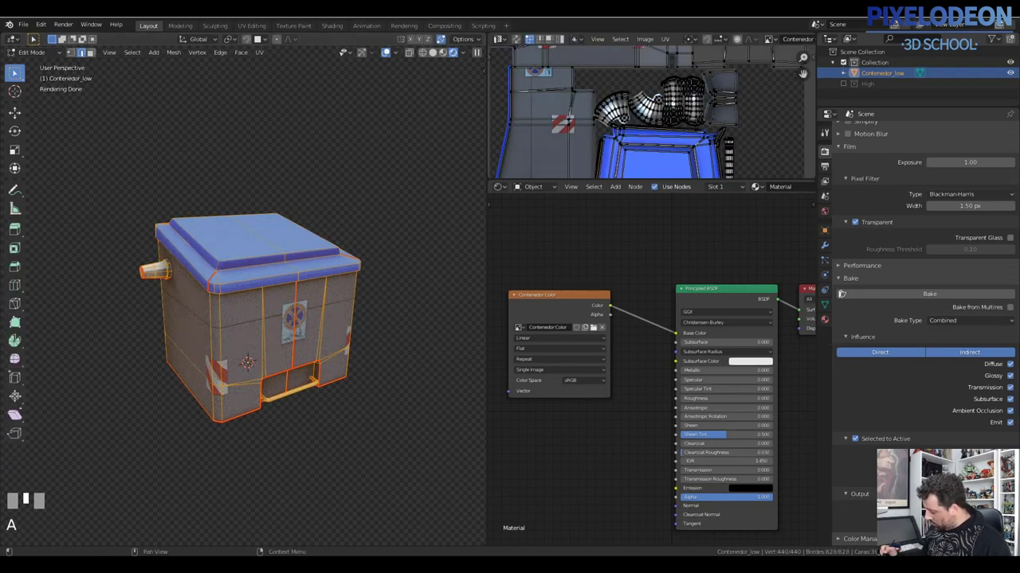
key("Tab")
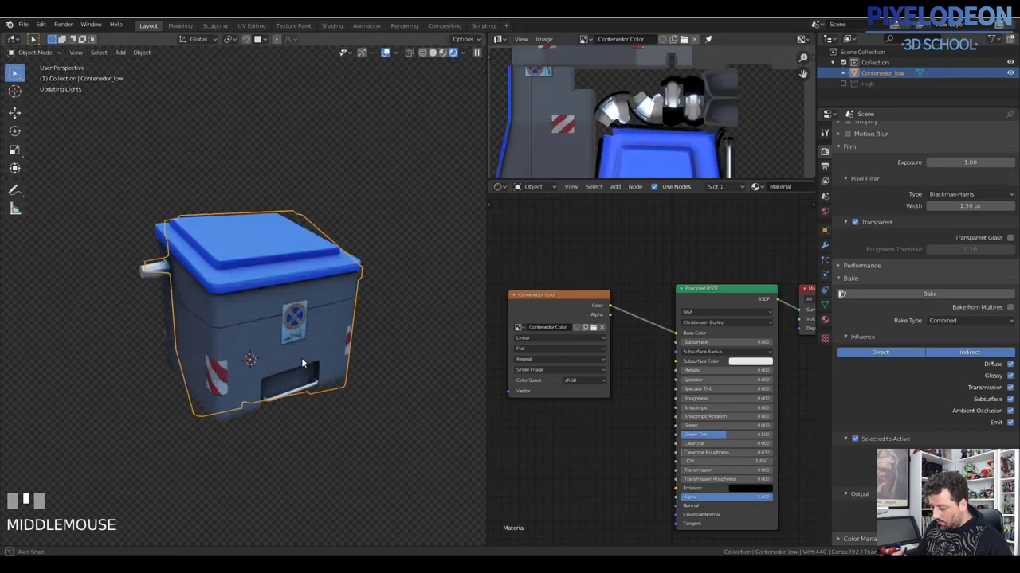
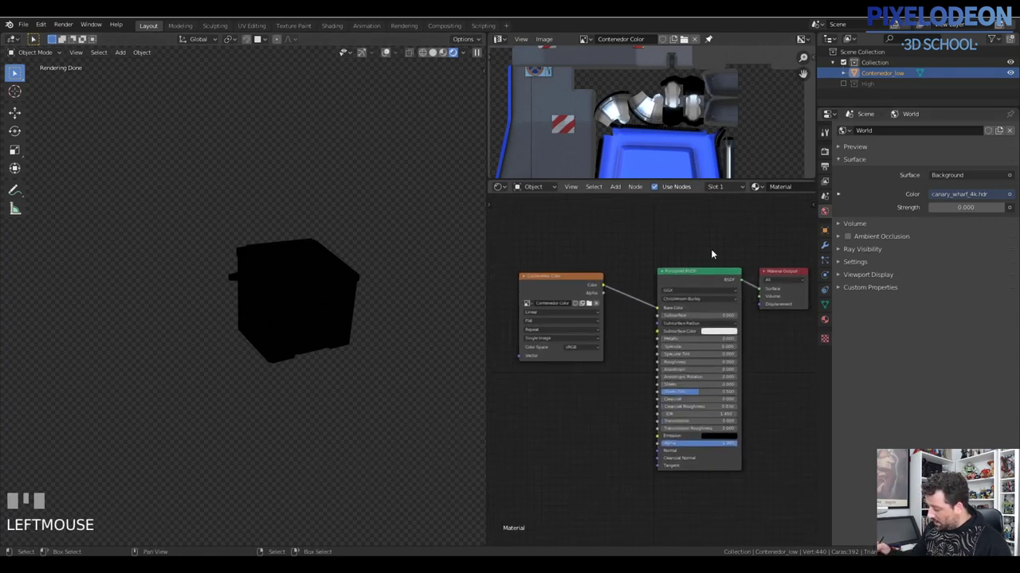
Link the Contenedor Color image's Alpha output into the Principled BSDF Alpha.
left_click(610, 291)
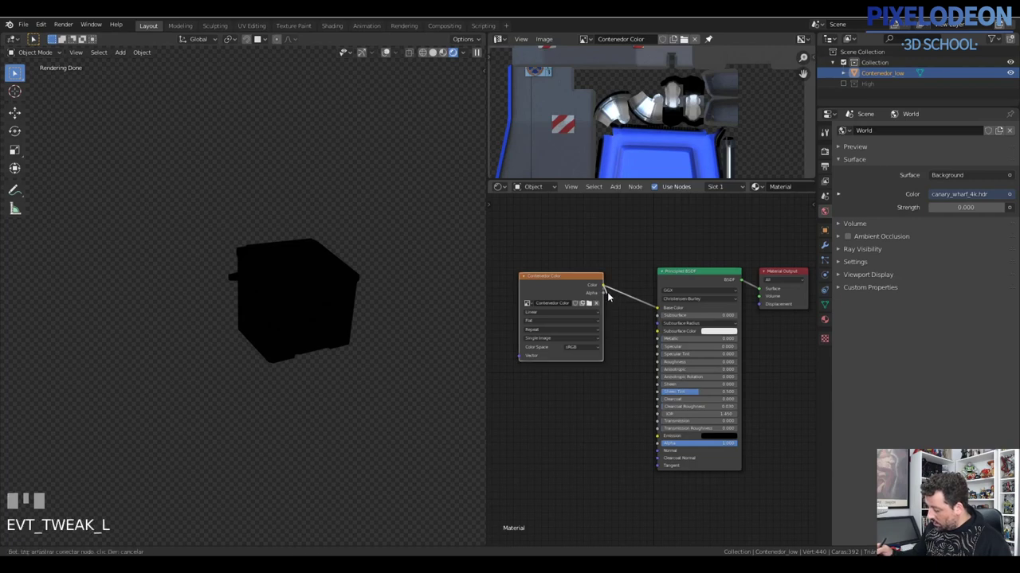
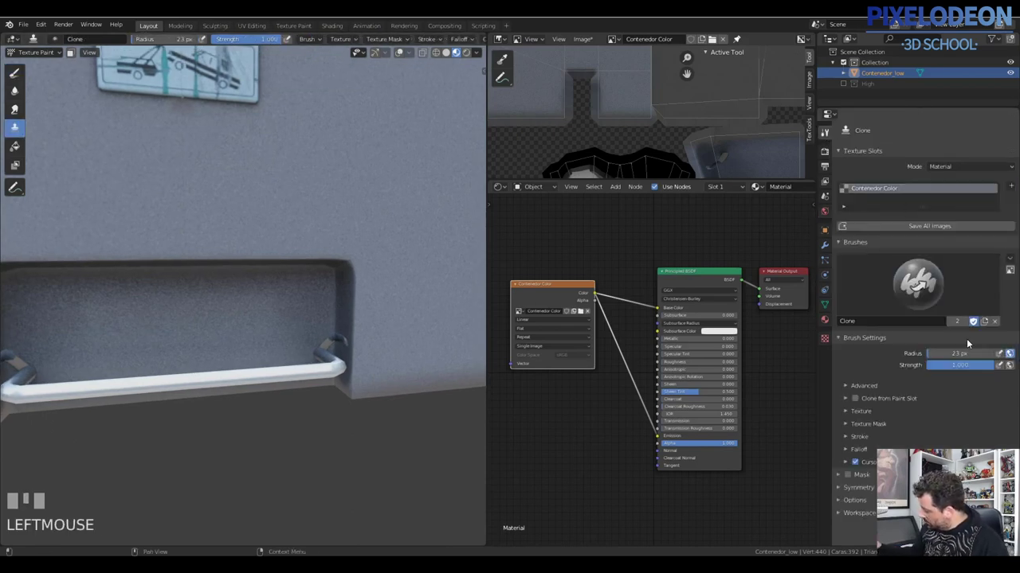
Clone-paint texture over the handle end inside the recess with repeated Clone brush strokes.
left_click_drag(360, 372, 356, 330)
left_click_drag(356, 330, 358, 372)
left_click_drag(358, 372, 347, 377)
left_click_drag(347, 377, 303, 356)
left_click_drag(303, 356, 281, 334)
left_click_drag(281, 334, 306, 385)
left_click_drag(310, 395, 332, 356)
left_click_drag(332, 356, 207, 340)
left_click_drag(207, 340, 238, 331)
left_click_drag(238, 332, 209, 374)
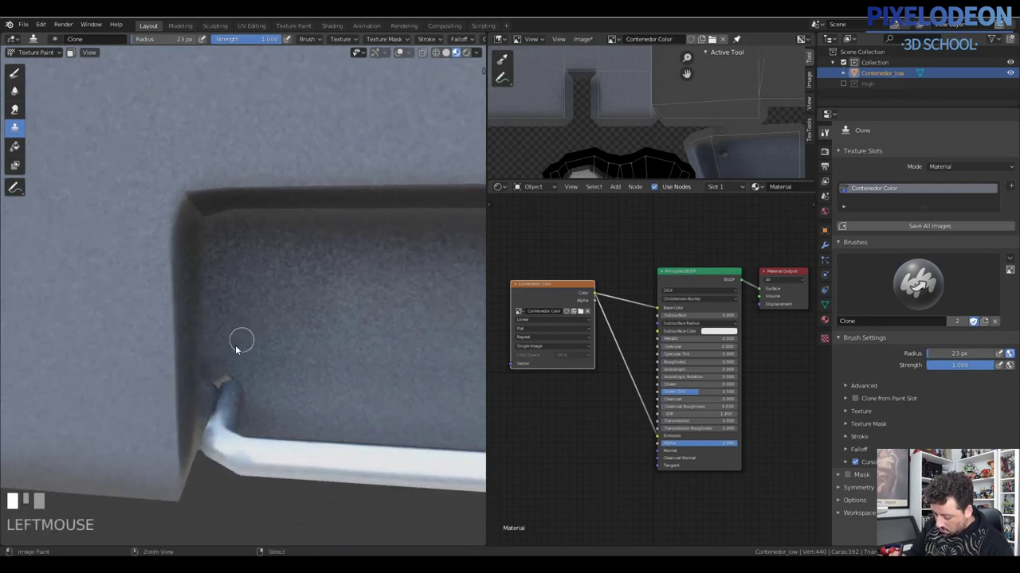